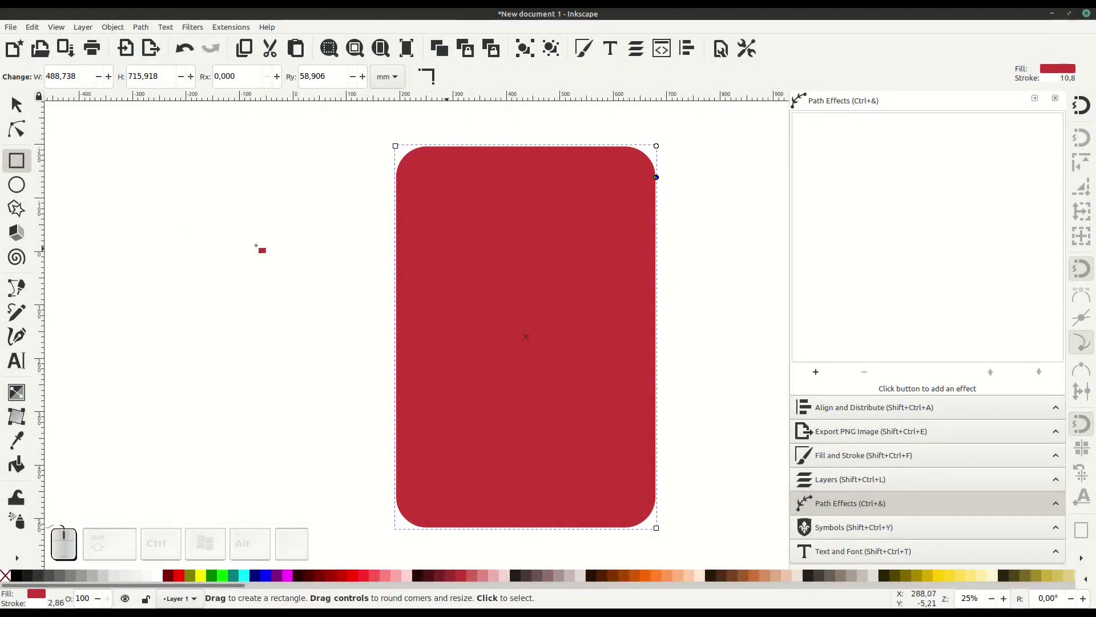
# Step: Duplicate the red card and make a slightly smaller white copy inset inside it
pyautogui.click(18, 114)
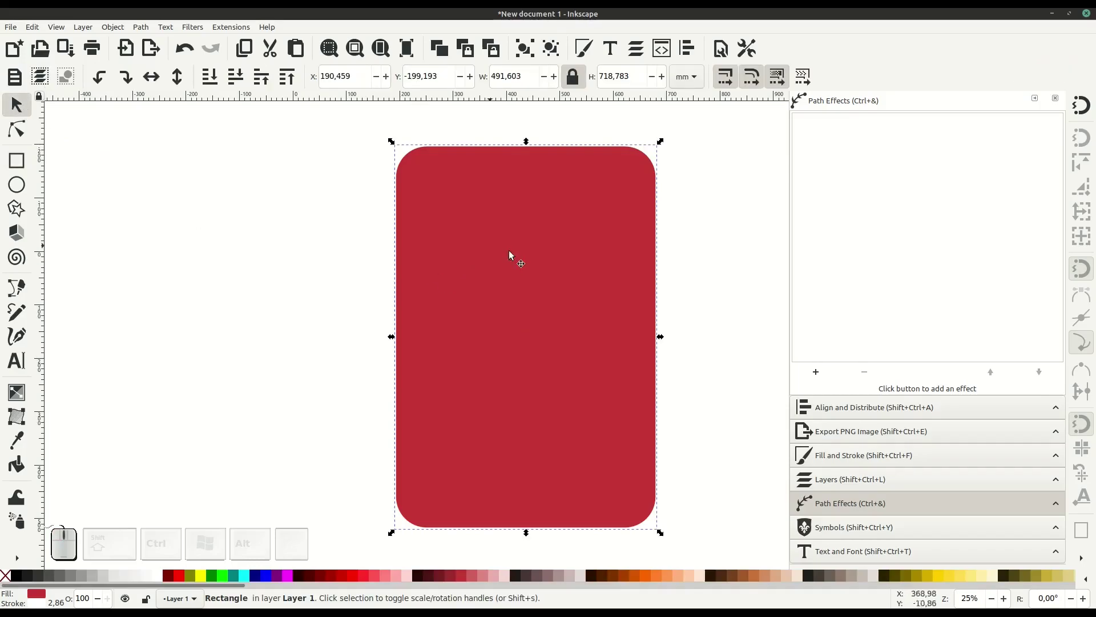
pyautogui.rightClick(539, 256)
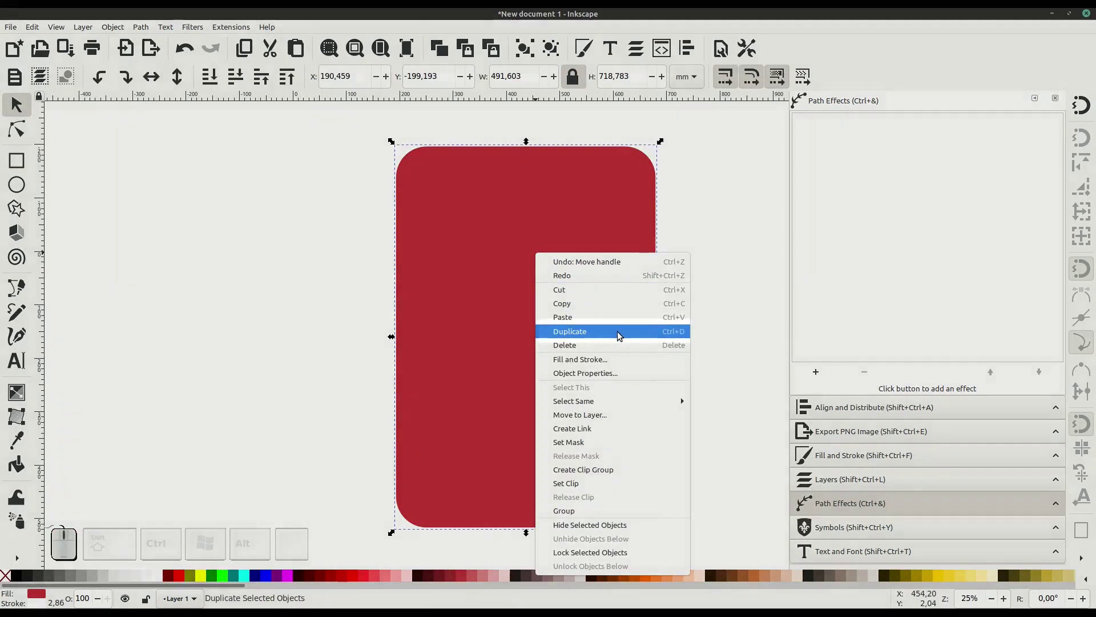
pyautogui.click(622, 334)
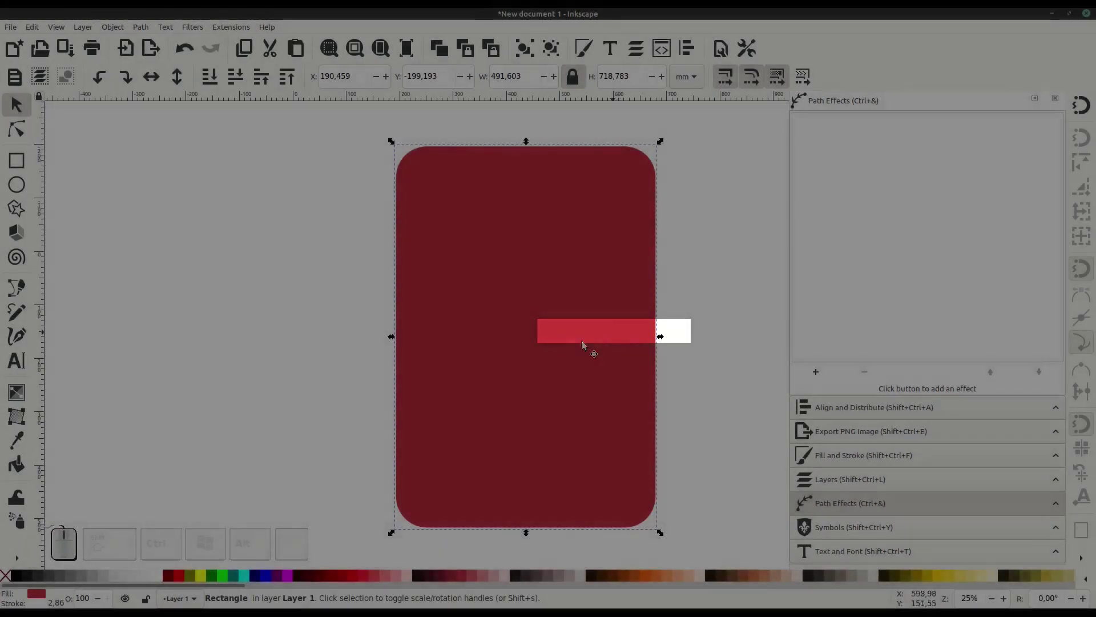
pyautogui.click(164, 584)
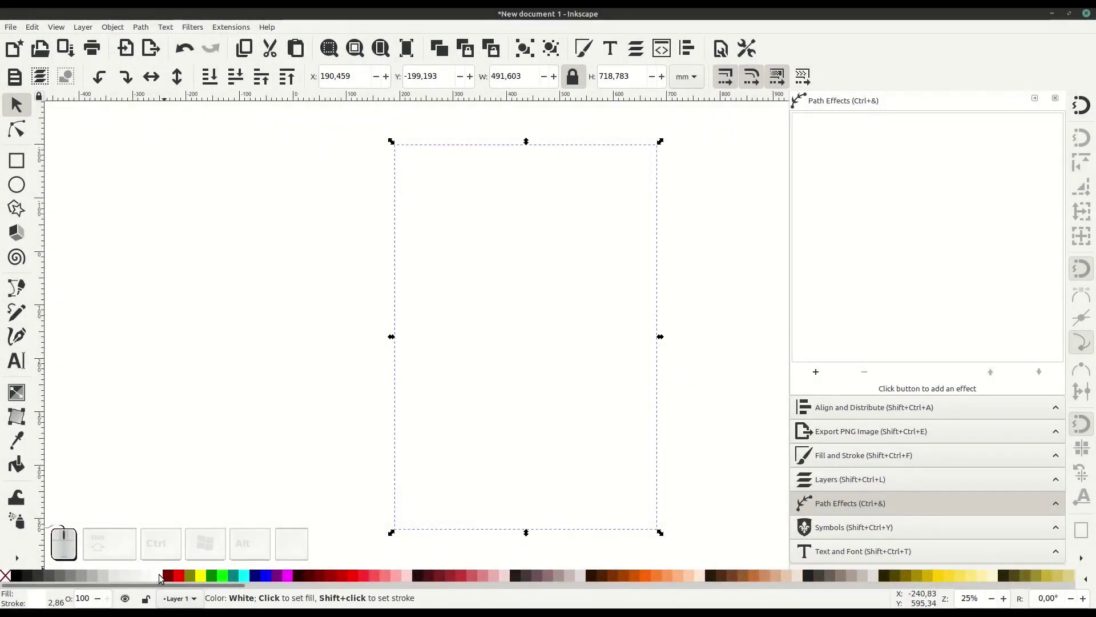
pyautogui.click(531, 143)
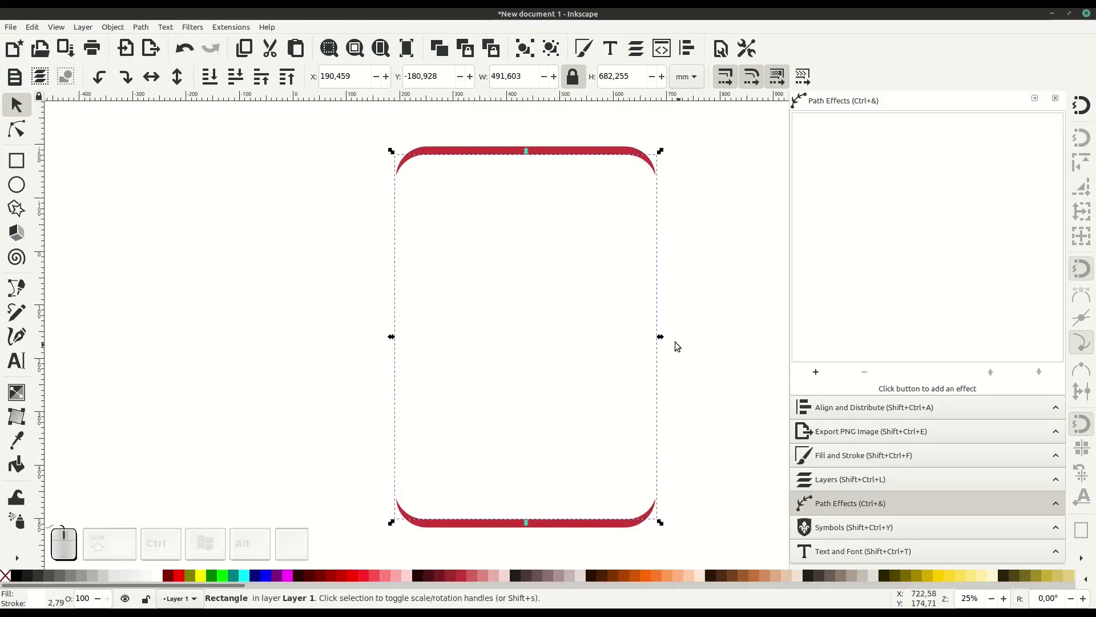
pyautogui.click(664, 339)
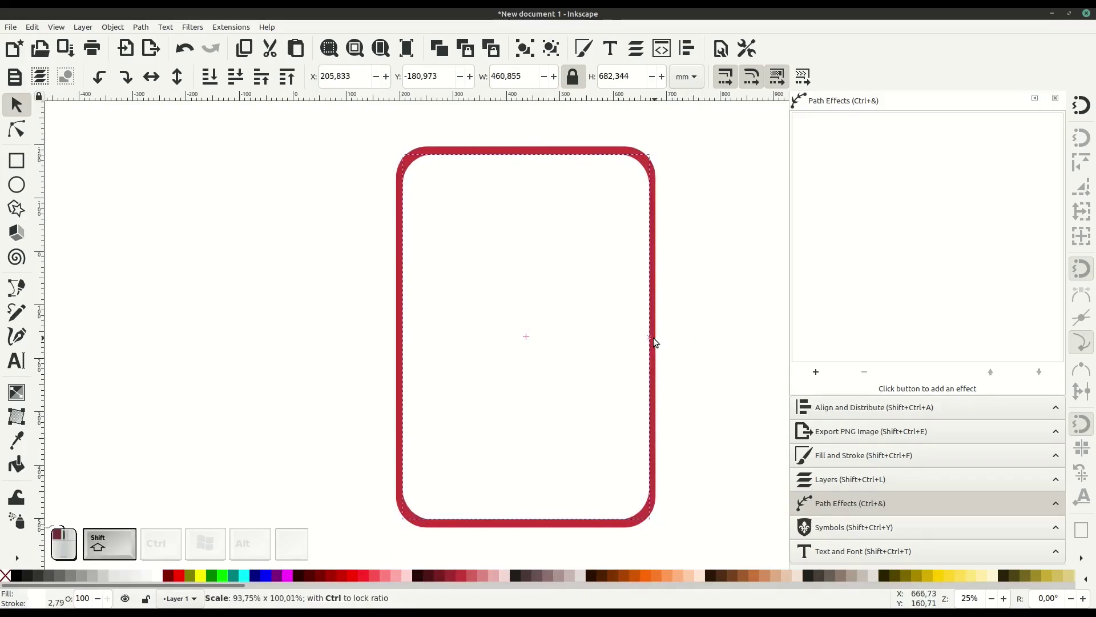
# Step: Duplicate the white copy and fill it red, leaving a thin white inset border
pyautogui.rightClick(584, 296)
pyautogui.click(618, 370)
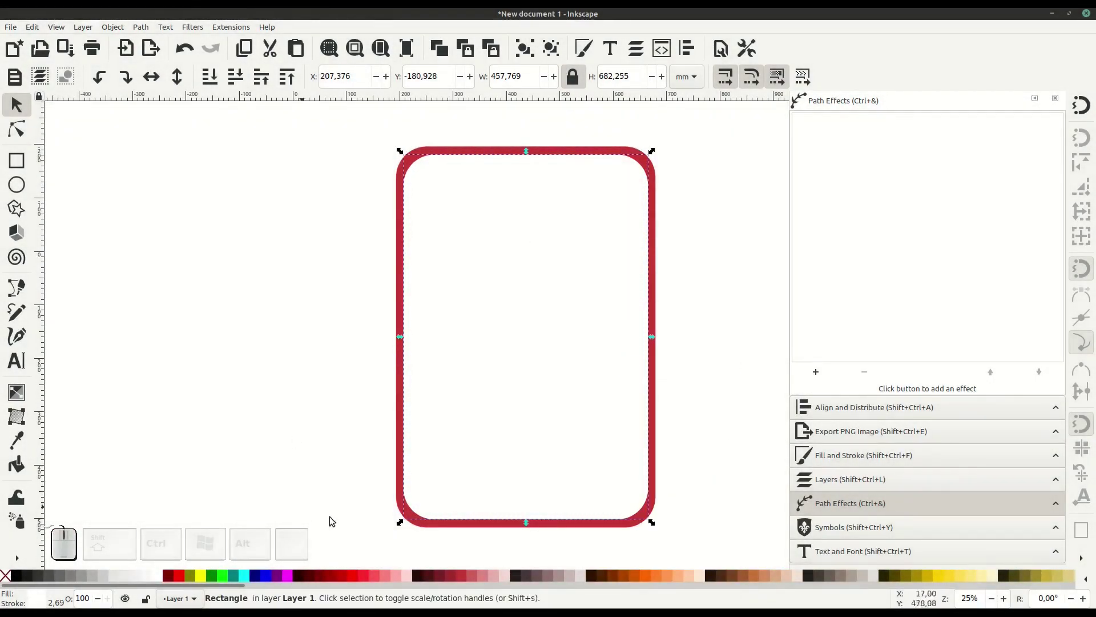
pyautogui.click(463, 584)
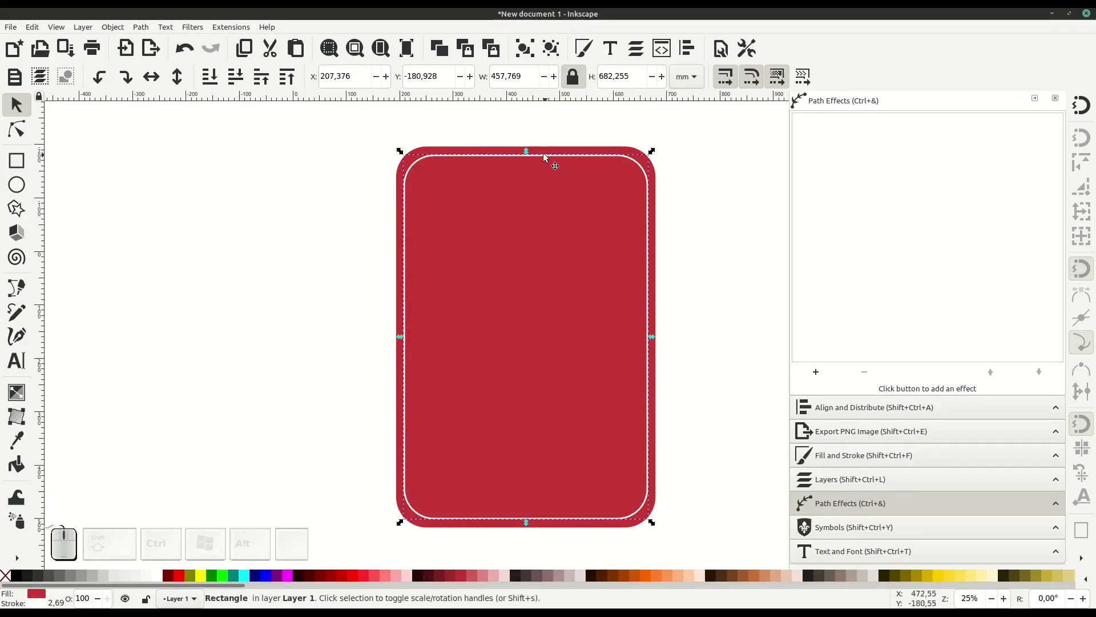
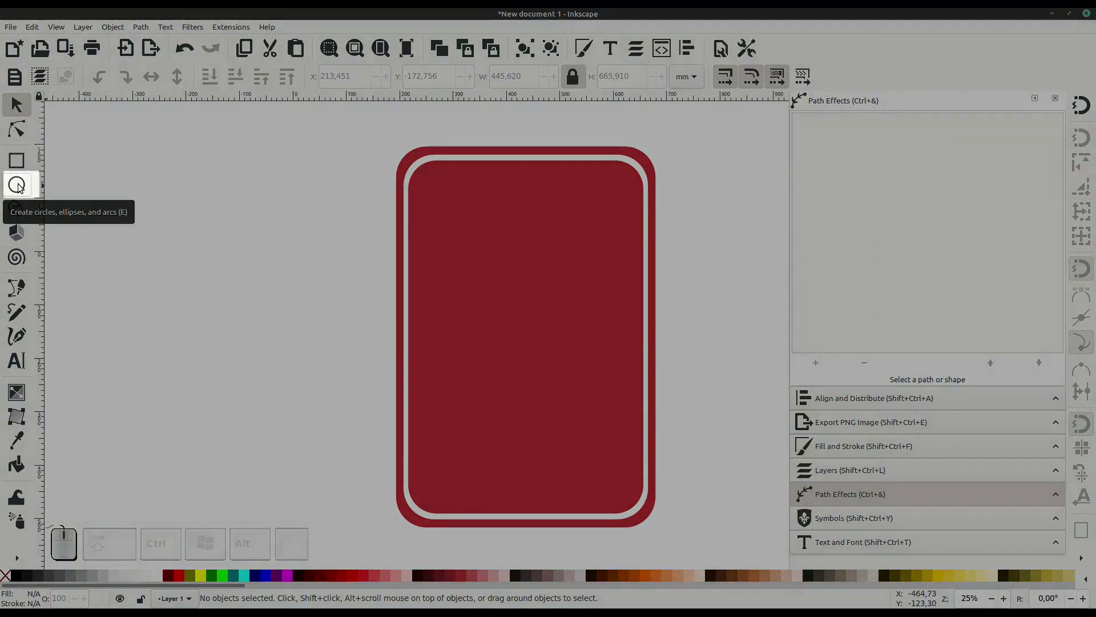
# Step: Draw a white circle with the Ellipse tool and move it onto the card
pyautogui.click(21, 186)
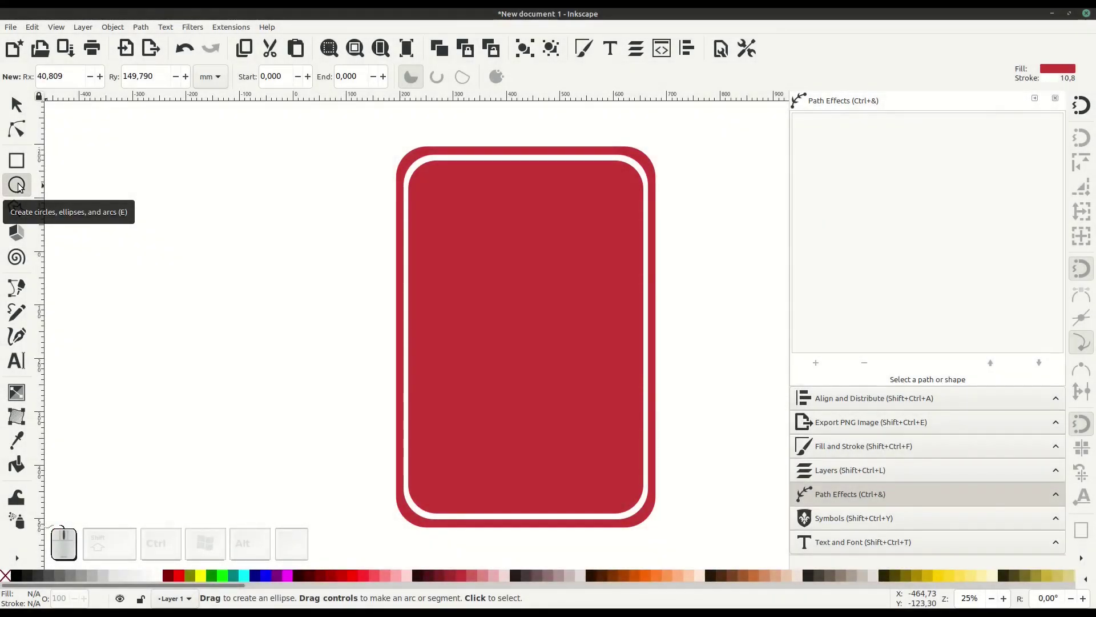
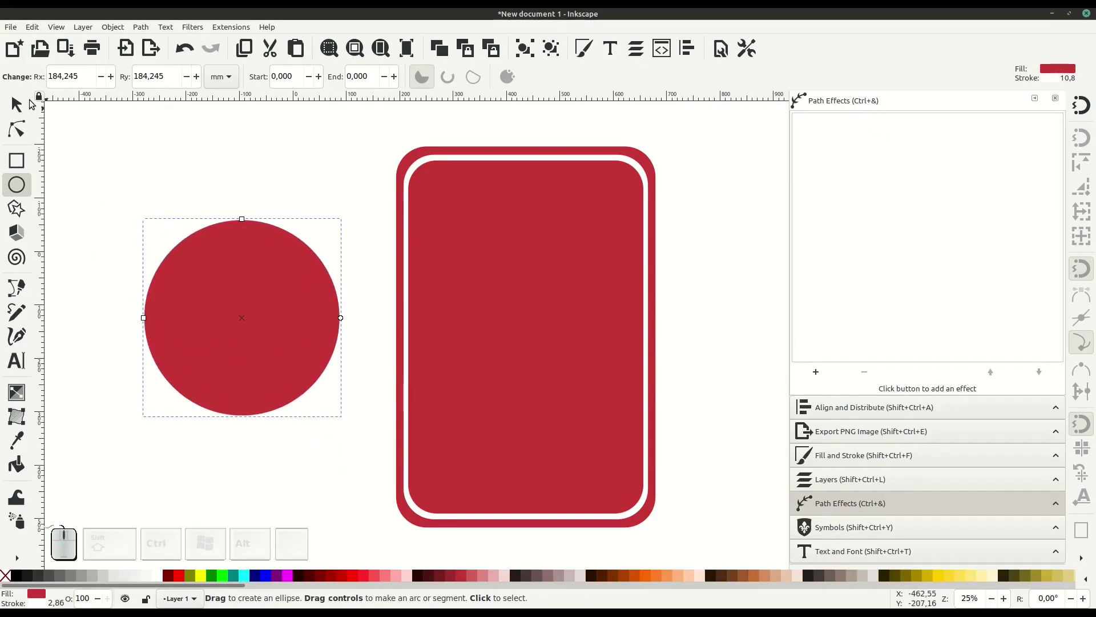
pyautogui.click(18, 112)
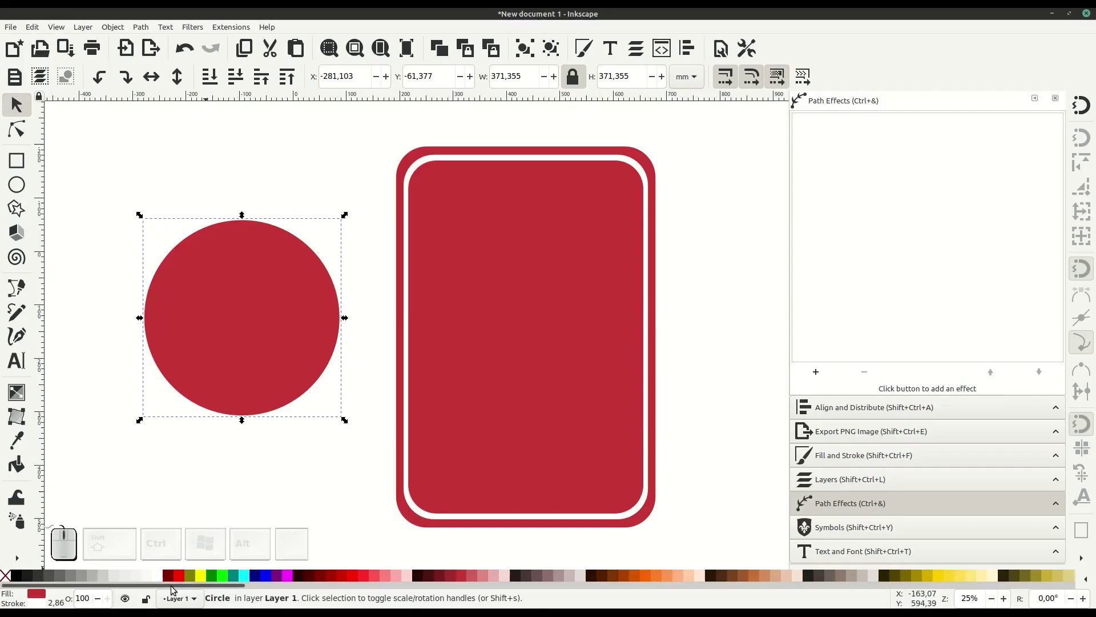
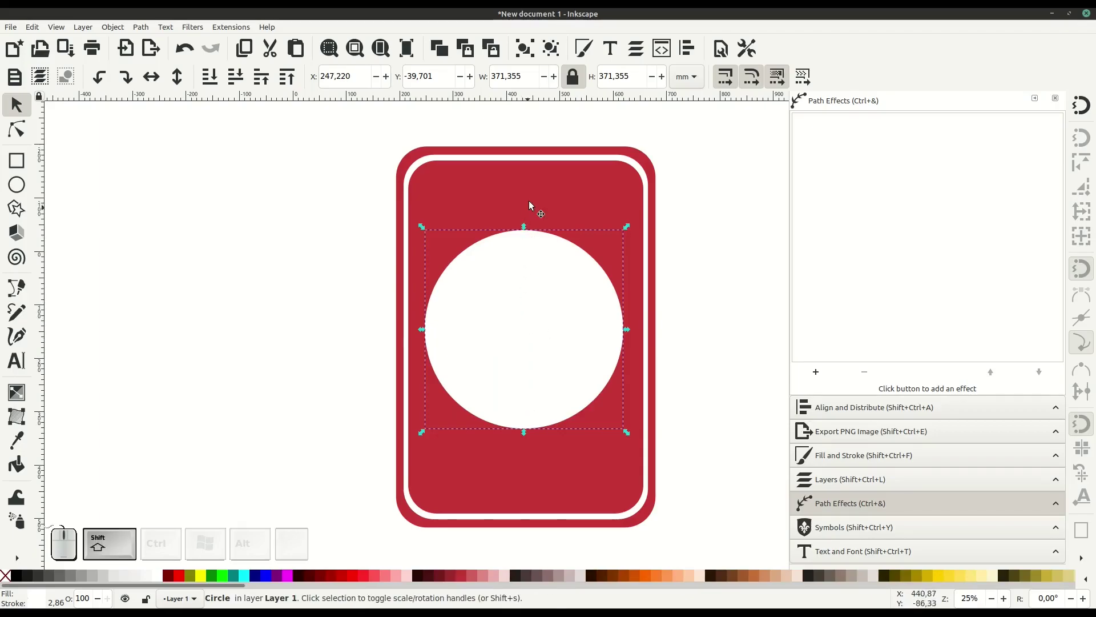
# Step: Align the circle to the card's centre on both axes using Align and Distribute
pyautogui.click(535, 199)
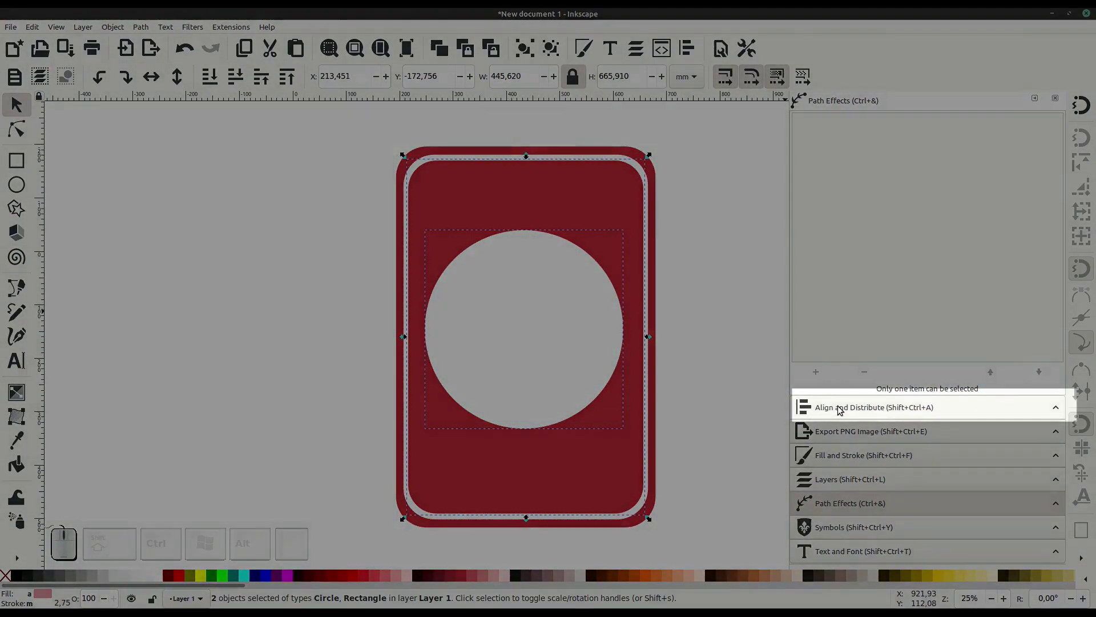
pyautogui.click(840, 409)
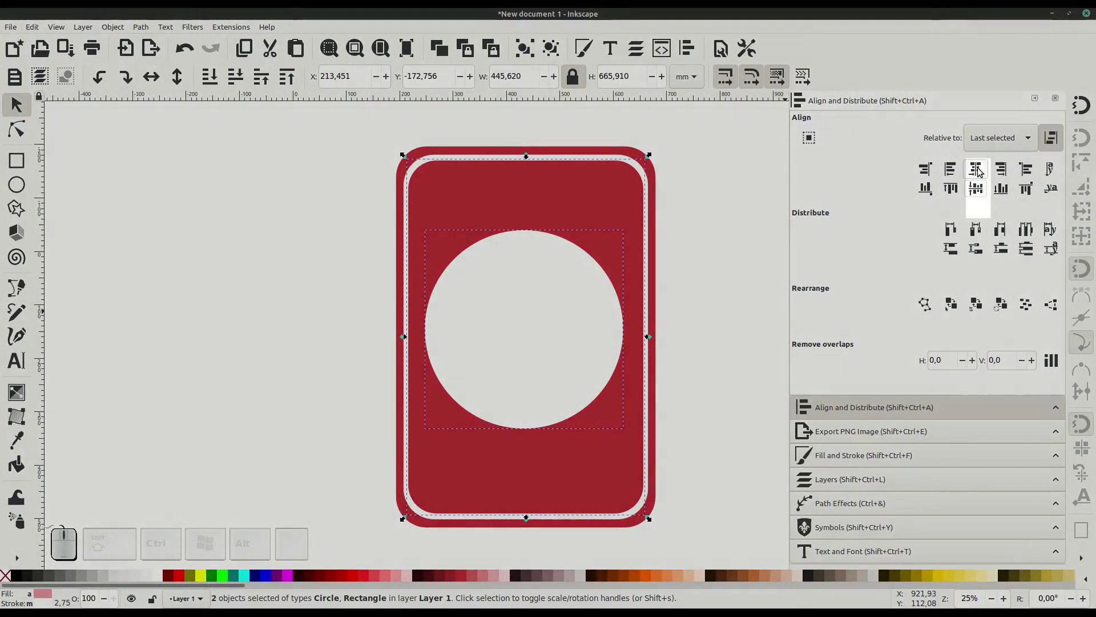
pyautogui.click(979, 170)
pyautogui.click(977, 195)
pyautogui.click(696, 368)
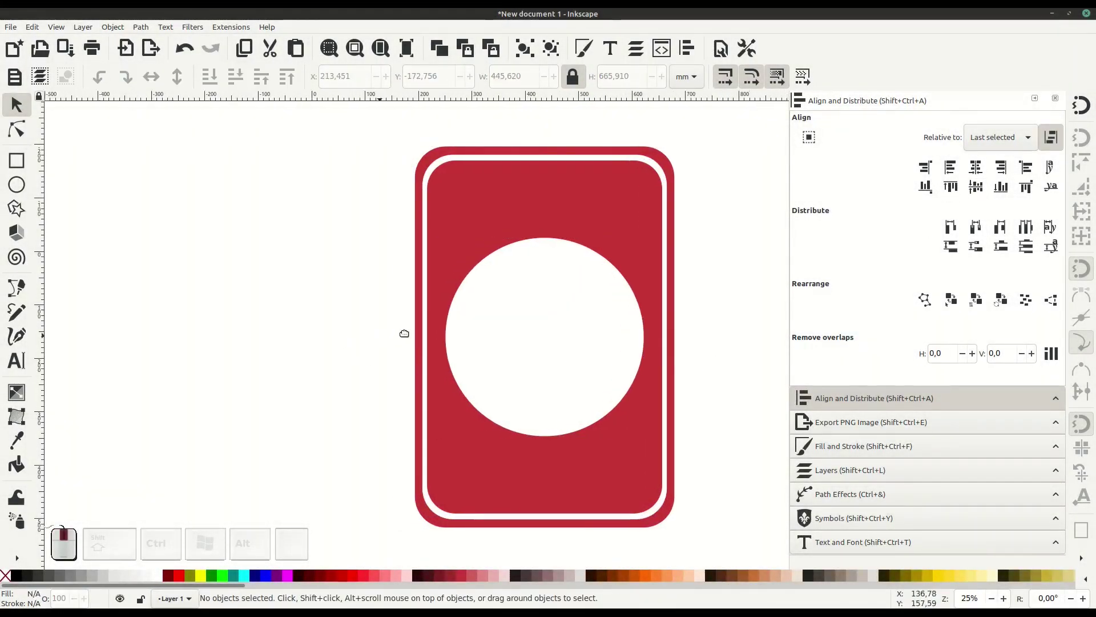
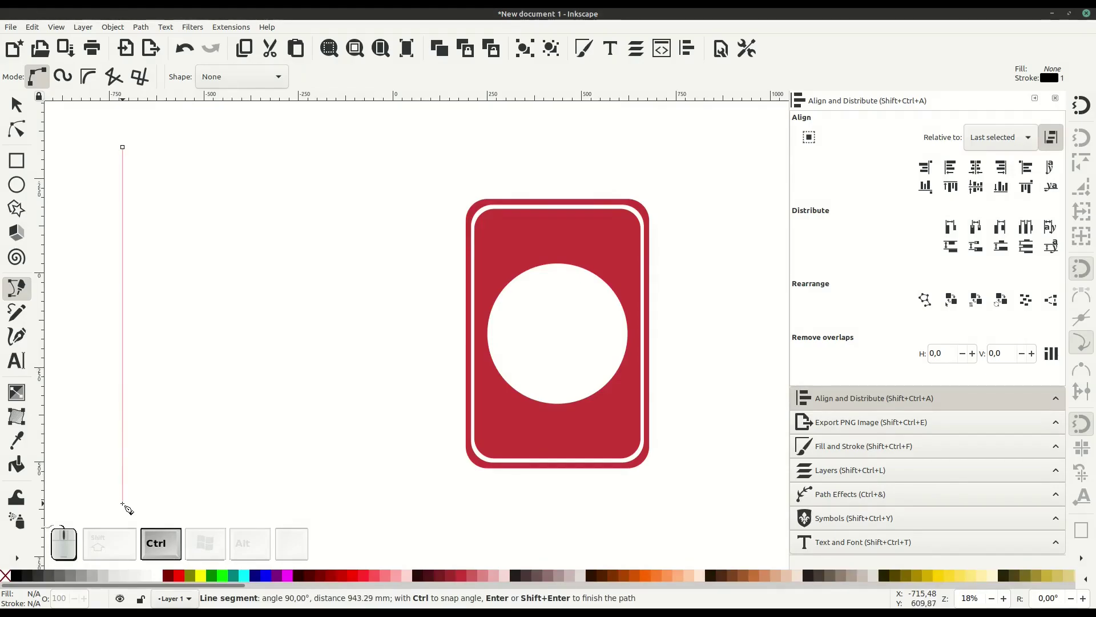
# Step: Finish the vertical Bezier line, thicken its stroke in Fill and Stroke, and colour it the card's red
pyautogui.click(131, 506)
pyautogui.press('Return')
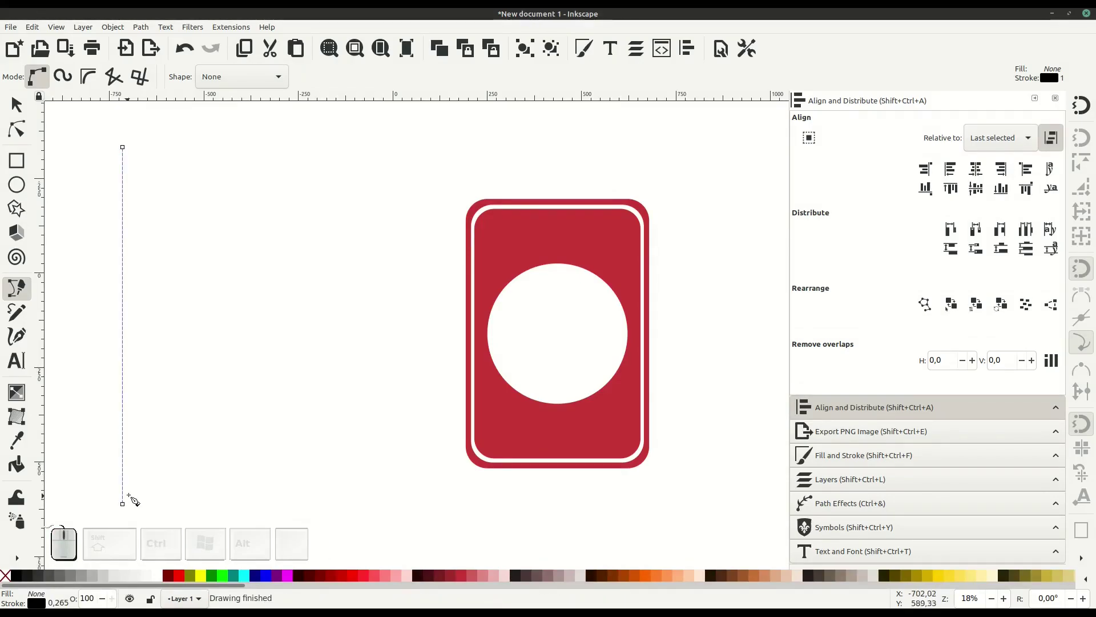
pyautogui.click(834, 462)
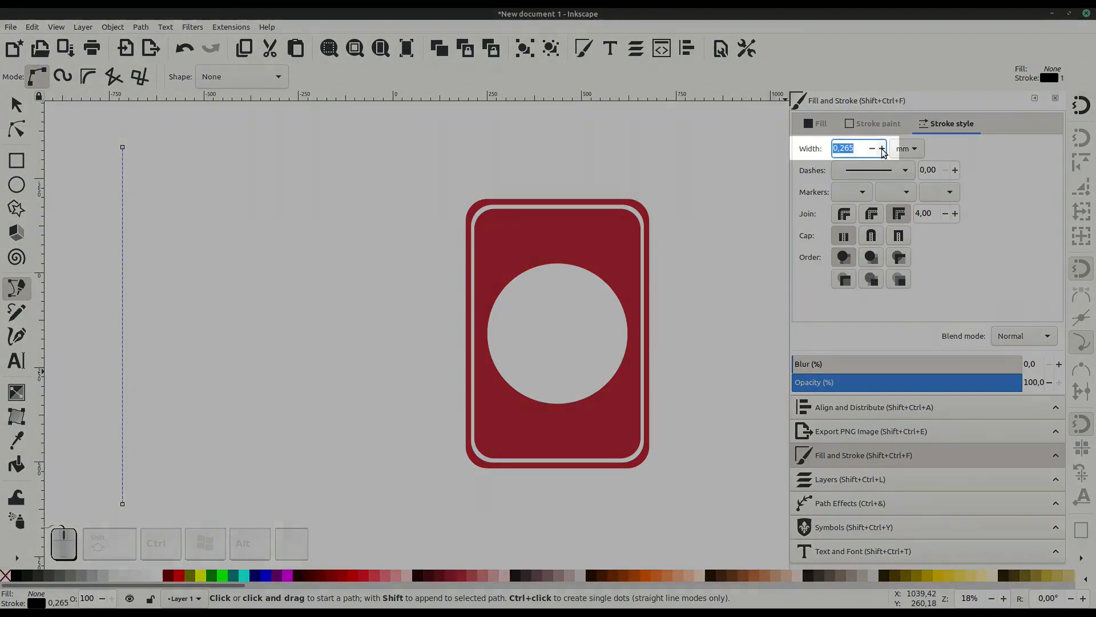
pyautogui.click(885, 151)
pyautogui.click(885, 151)
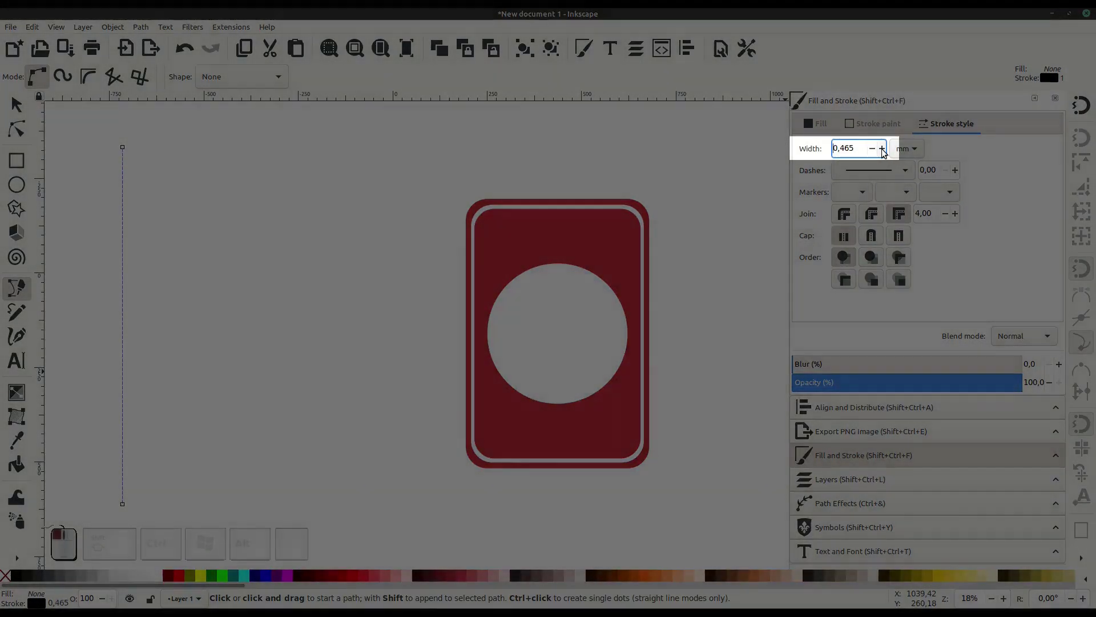
pyautogui.doubleClick(886, 151)
pyautogui.click(886, 151)
pyautogui.click(886, 151)
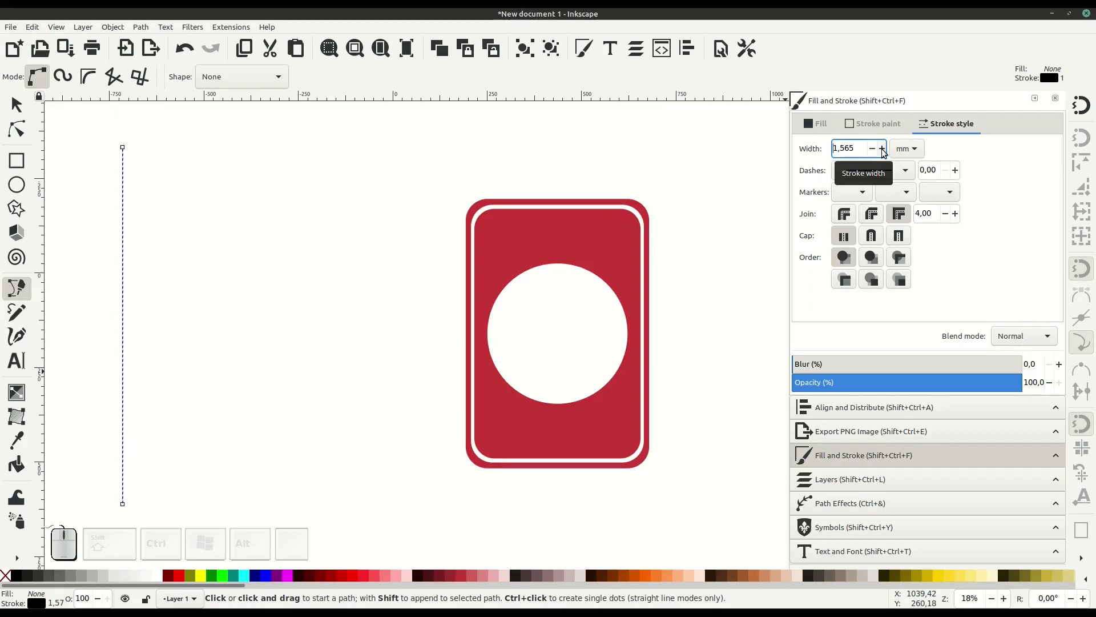
pyautogui.click(877, 125)
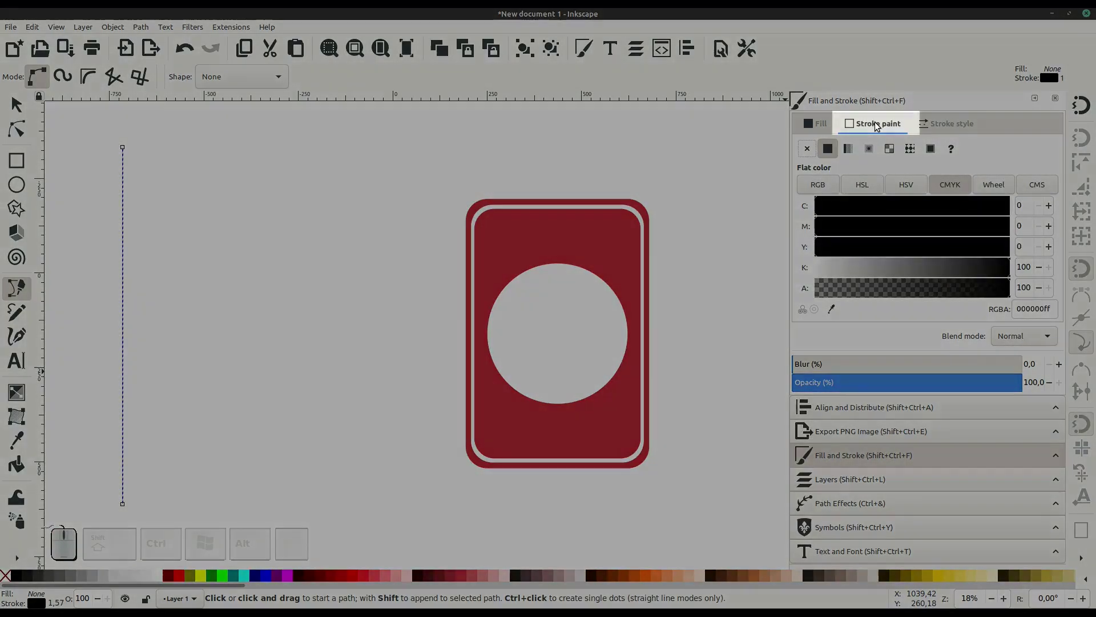
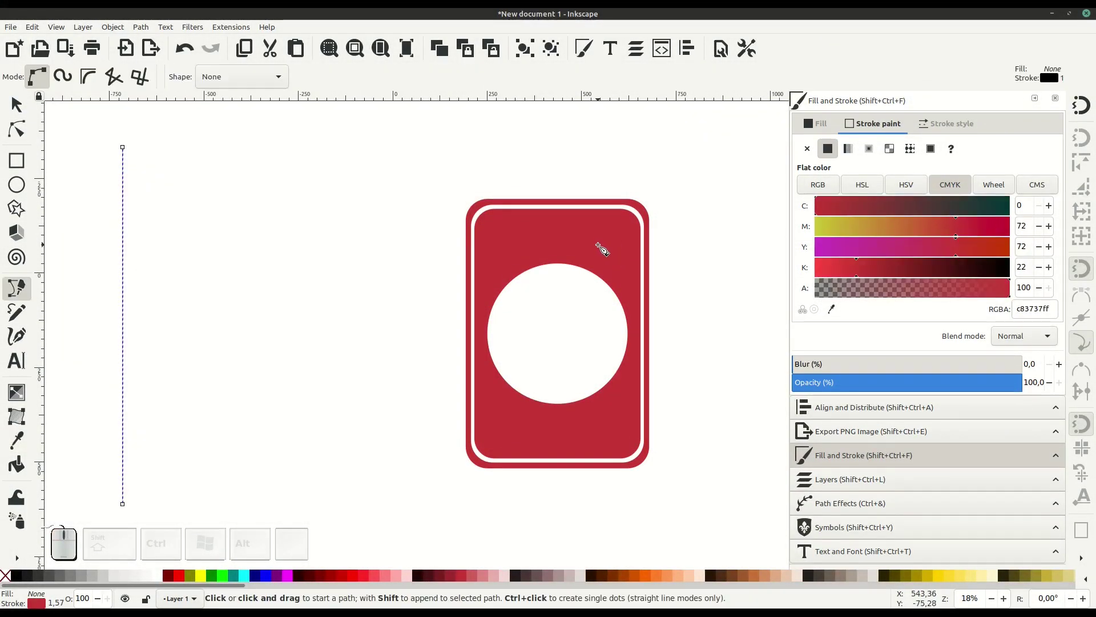
pyautogui.click(17, 108)
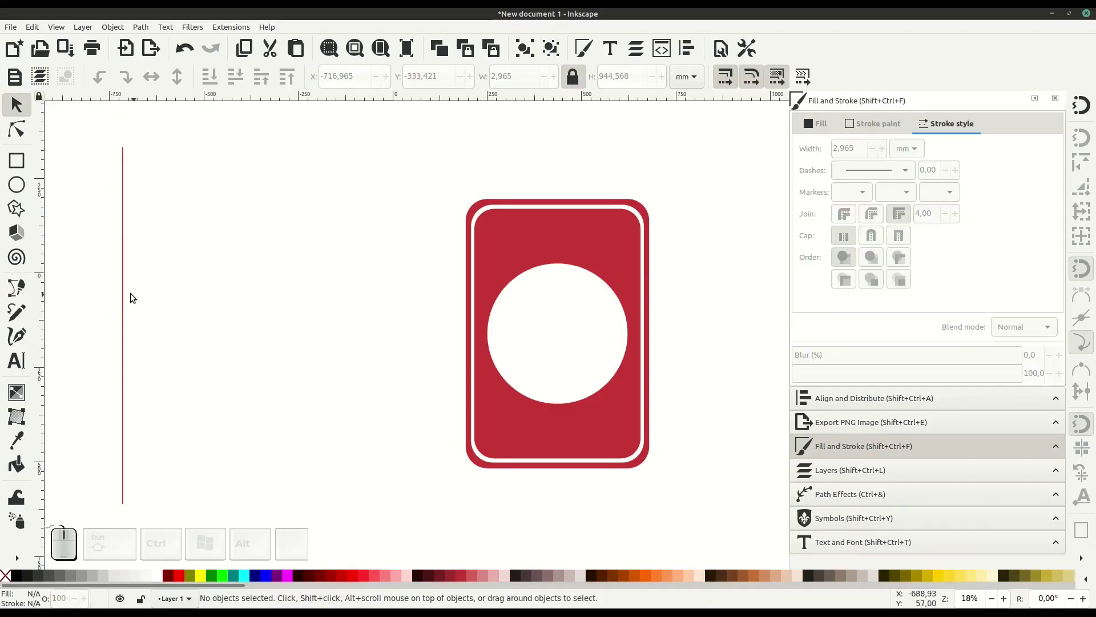
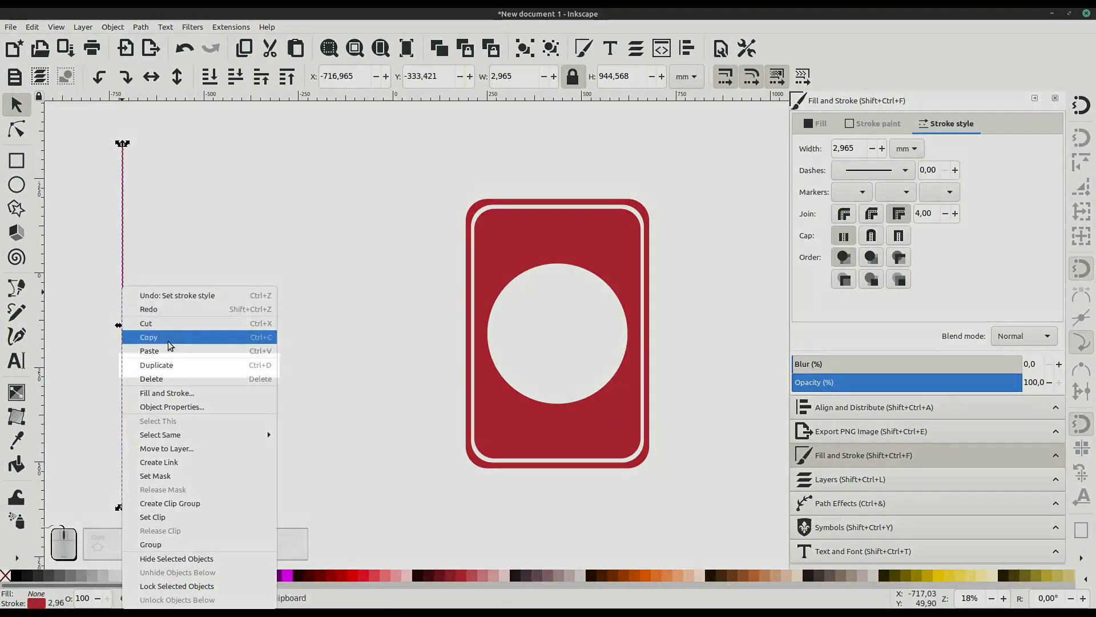
# Step: Copy the vertical line to its right and combine both lines into one path
pyautogui.click(173, 370)
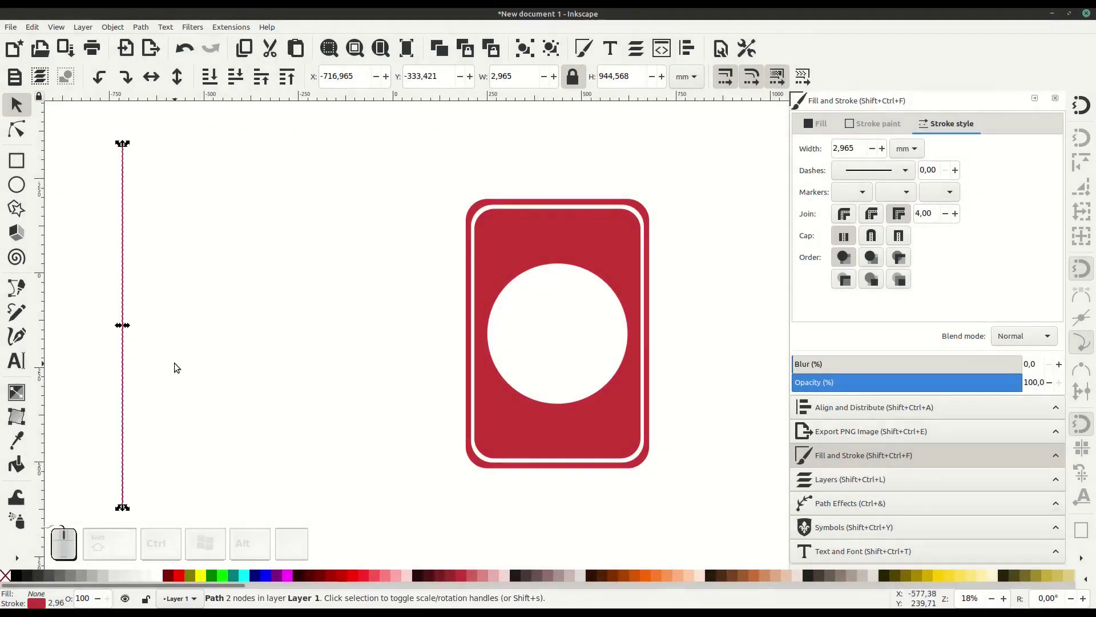
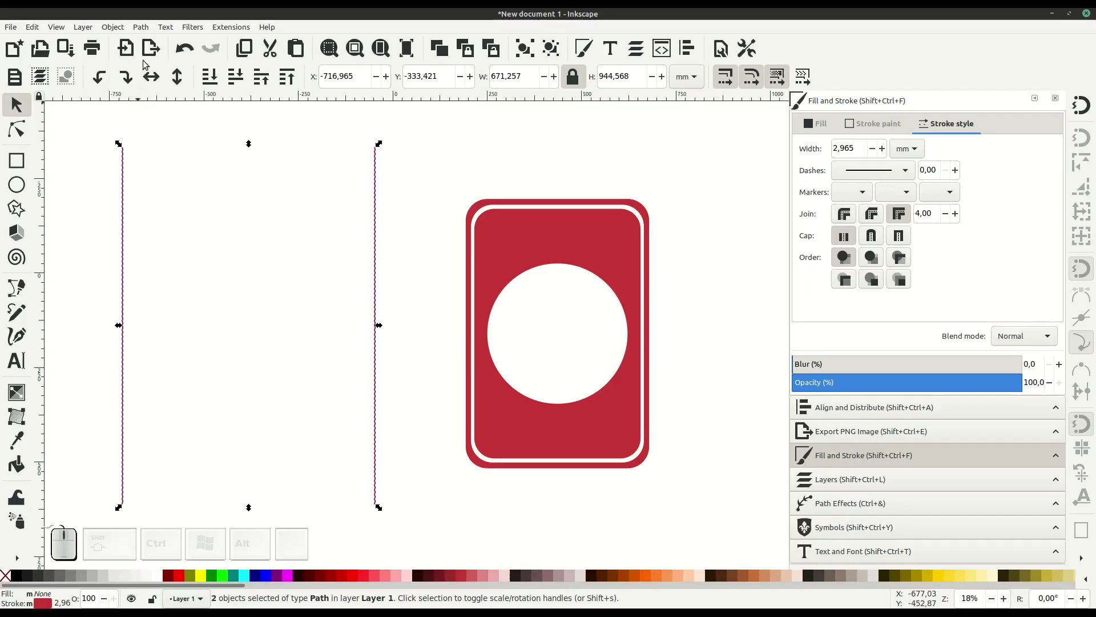
pyautogui.click(143, 26)
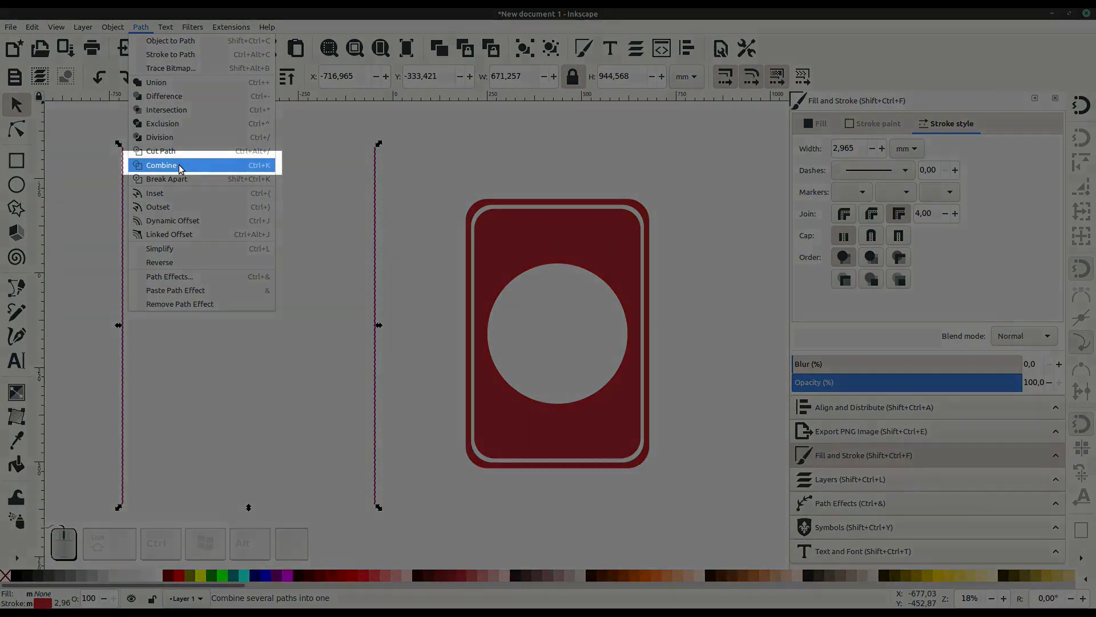
pyautogui.click(184, 173)
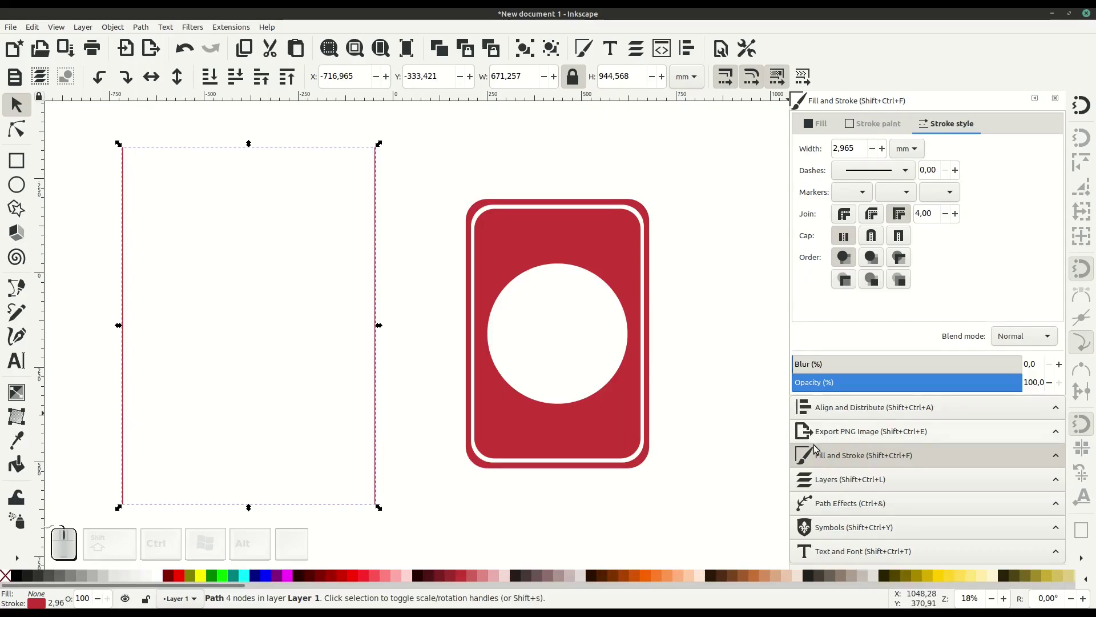
pyautogui.click(144, 29)
# Step: Apply an Interpolate Sub-Paths effect with 31 equidistant steps between the two lines
pyautogui.click(172, 280)
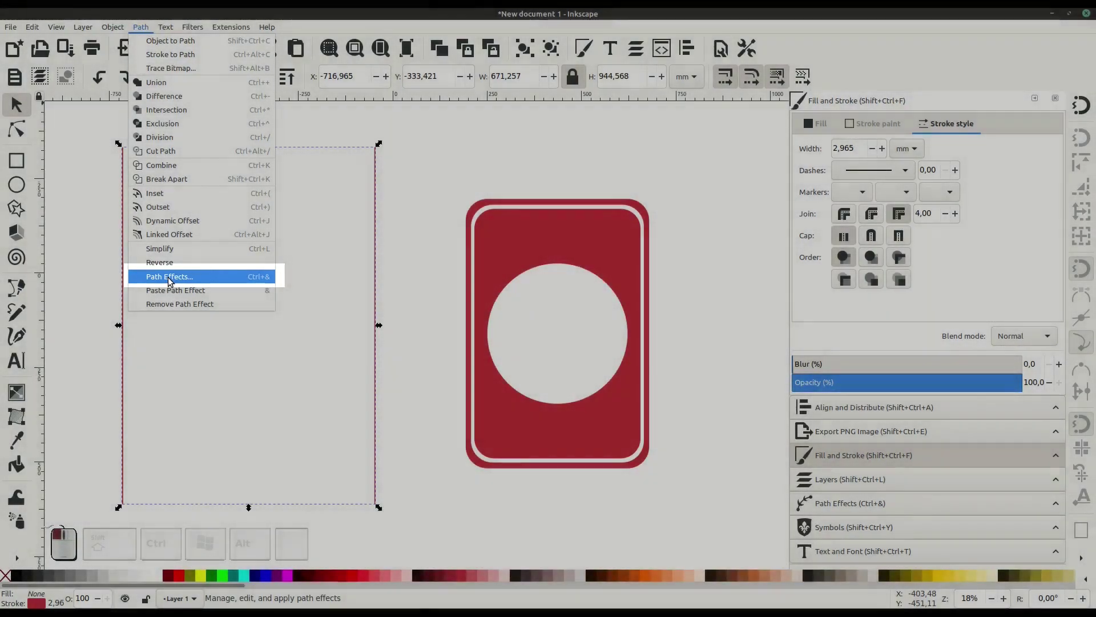
pyautogui.click(171, 280)
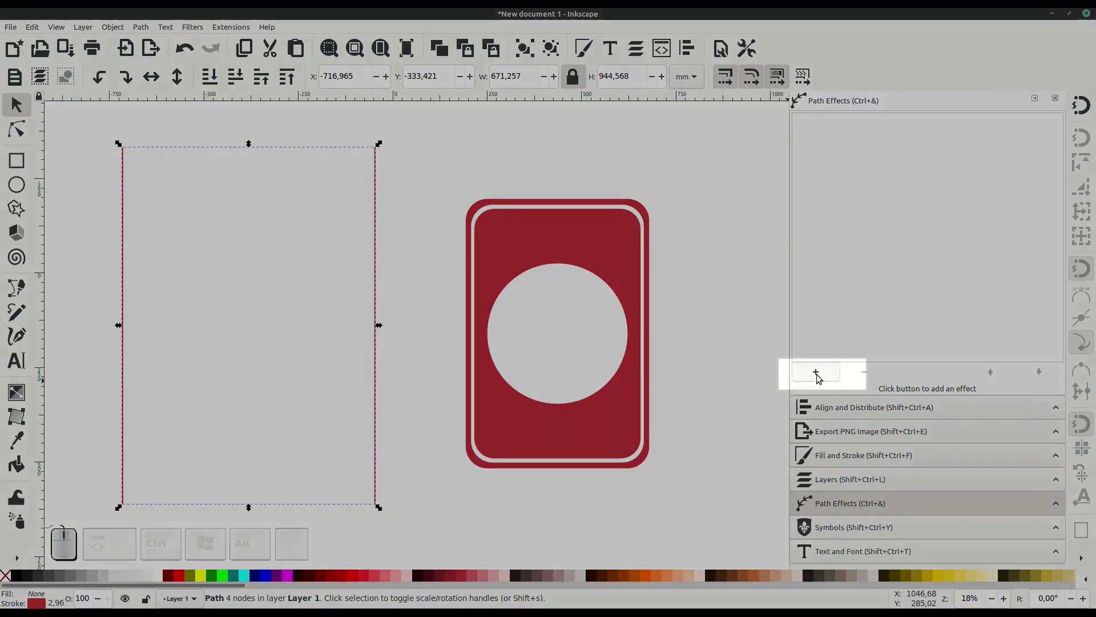
pyautogui.click(821, 377)
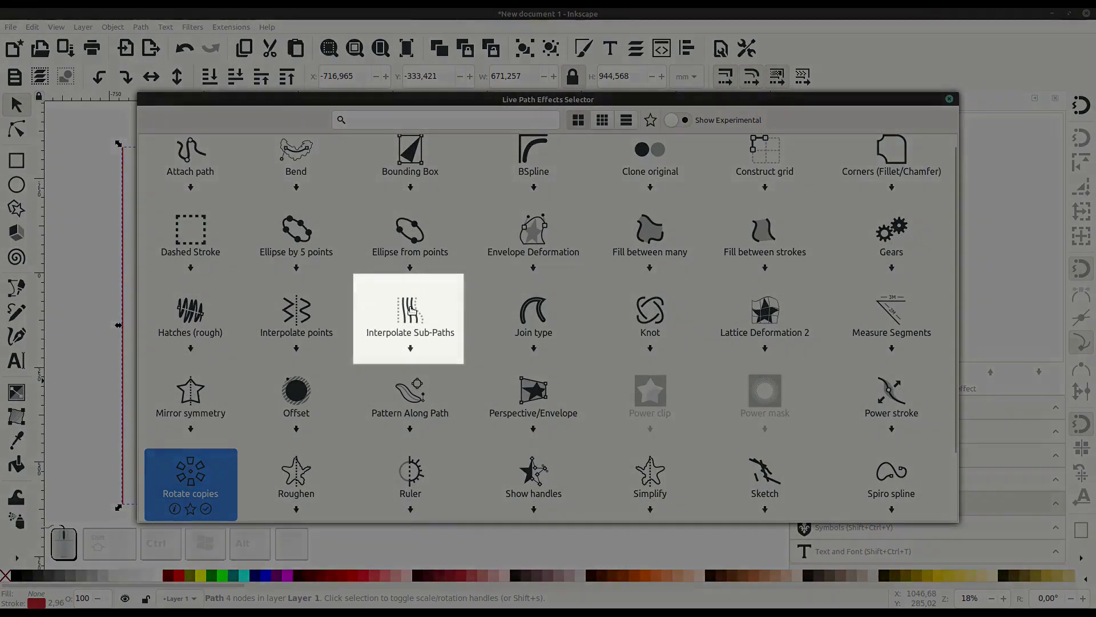
pyautogui.click(414, 309)
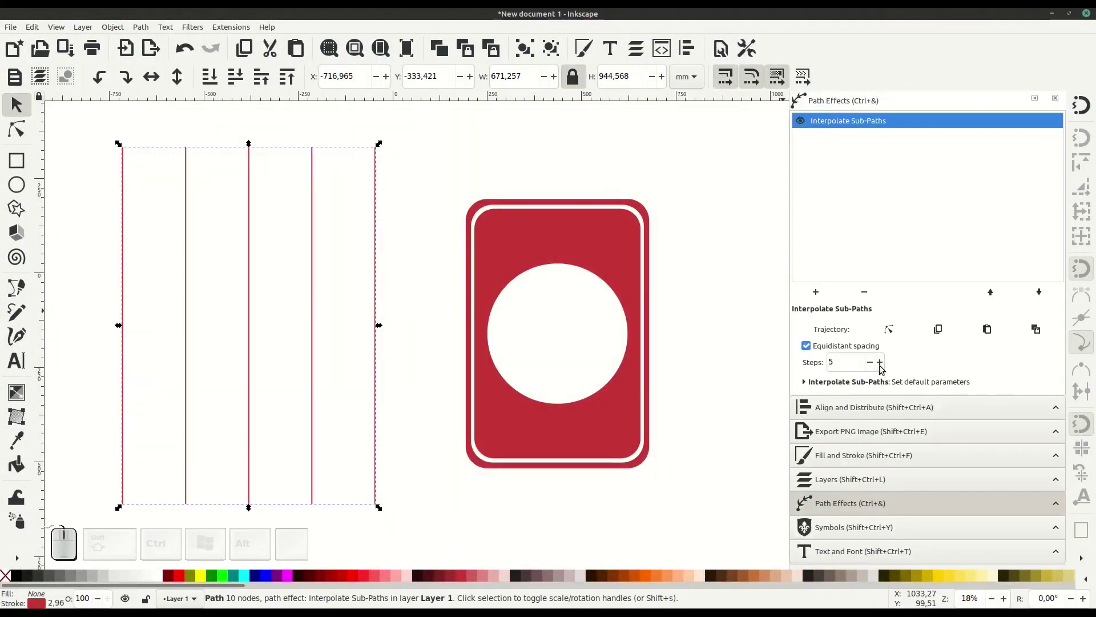
pyautogui.doubleClick(880, 366)
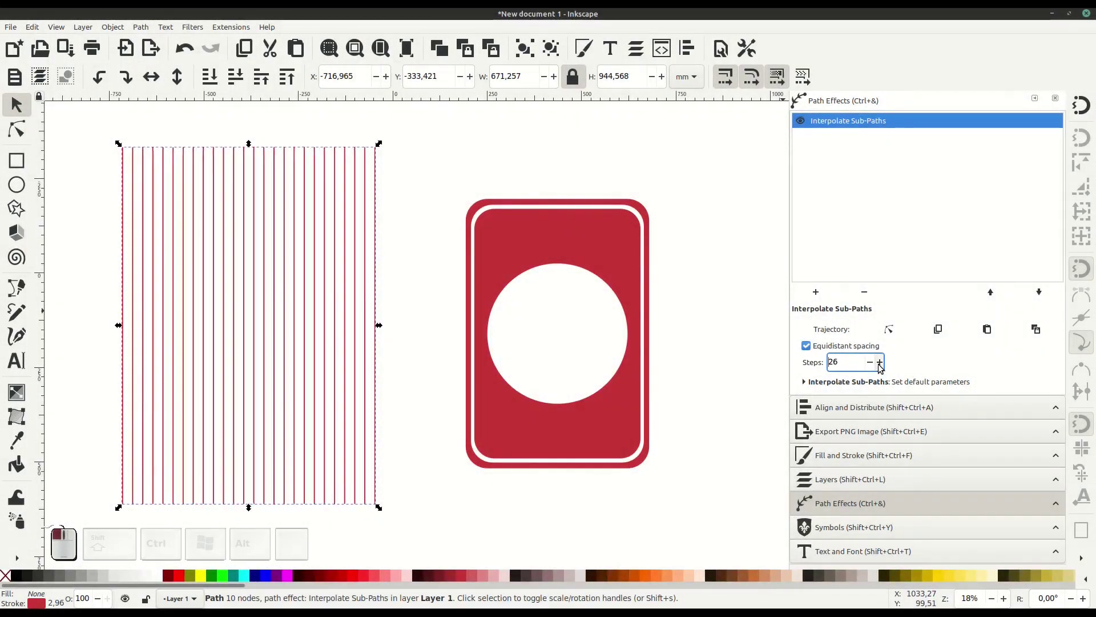
pyautogui.click(880, 367)
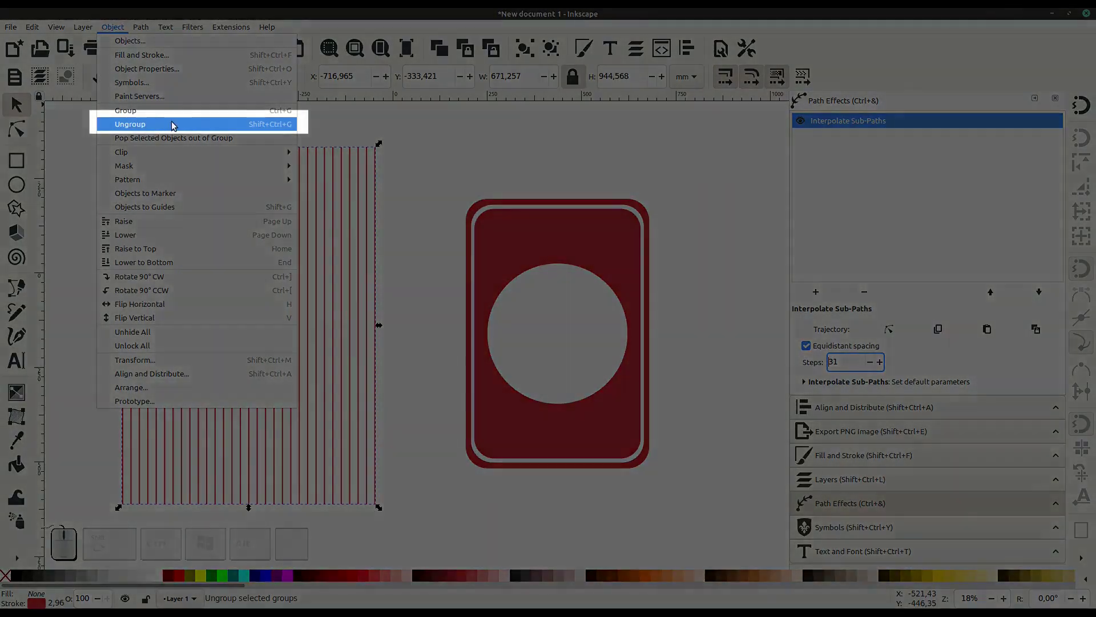
# Step: Ungroup the interpolated lines and convert their strokes into filled outline paths
pyautogui.click(177, 130)
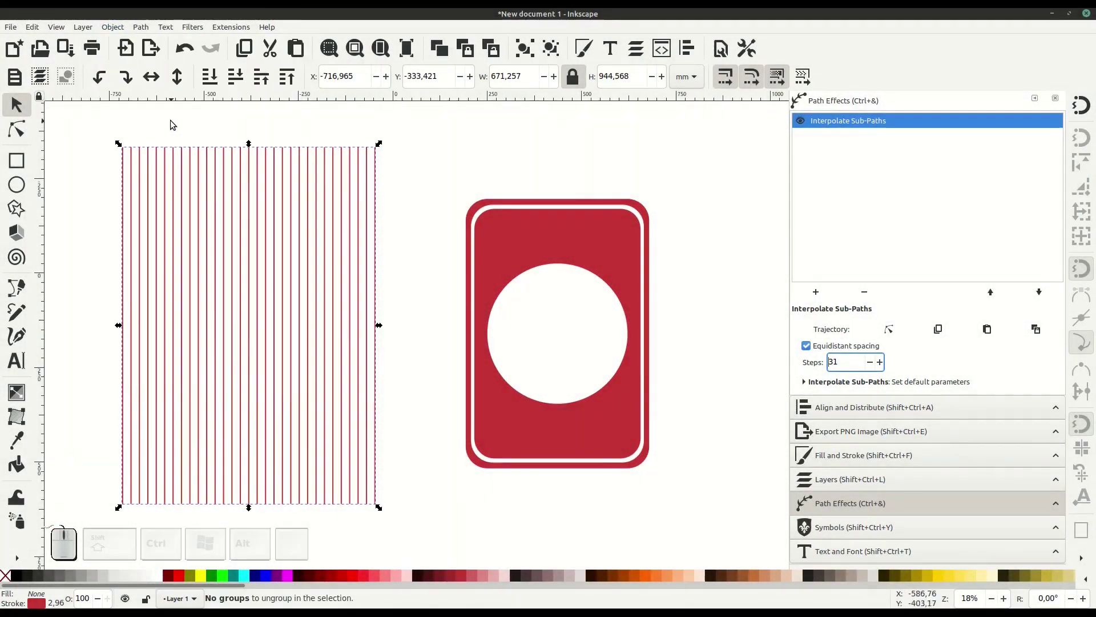
pyautogui.click(145, 27)
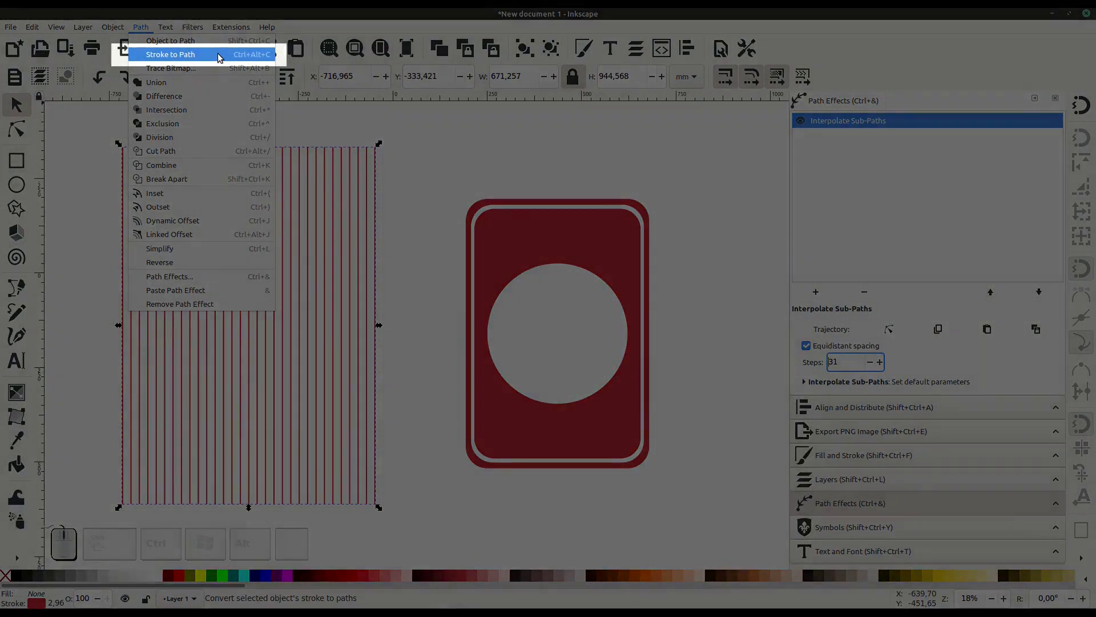
pyautogui.click(224, 62)
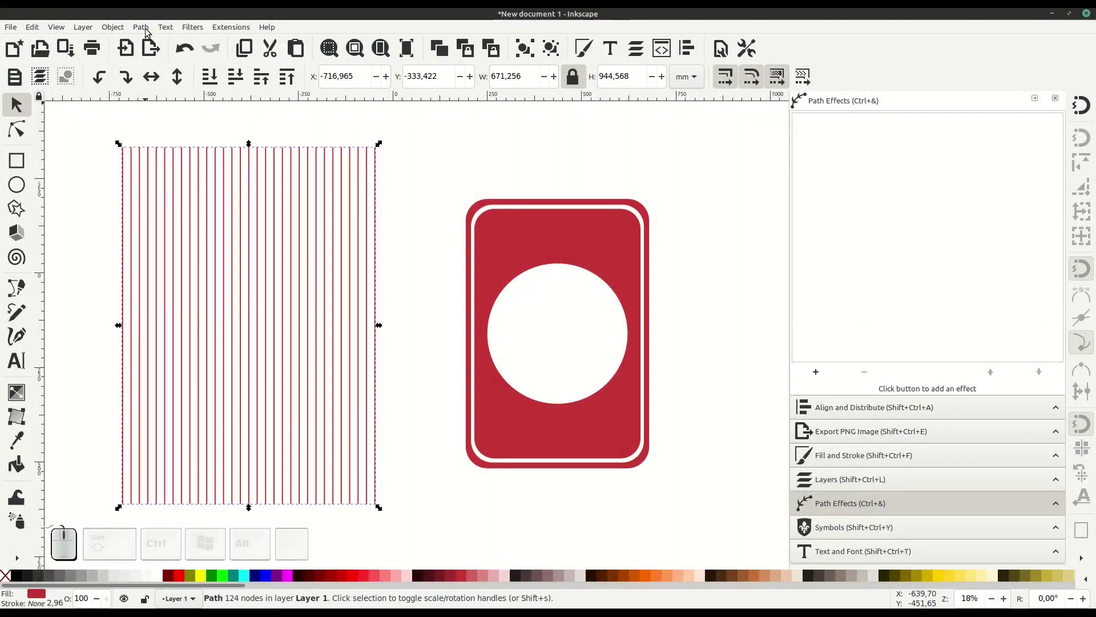
pyautogui.click(144, 28)
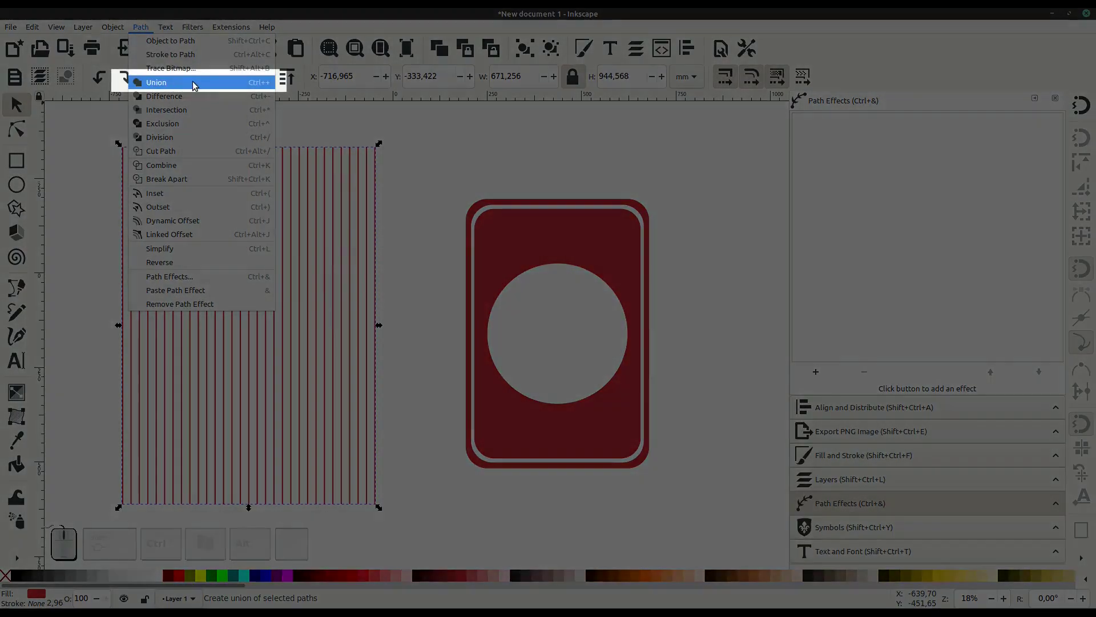
# Step: Union the stripes, duplicate and rotate the copy 90°, then union both into one grid
pyautogui.click(200, 90)
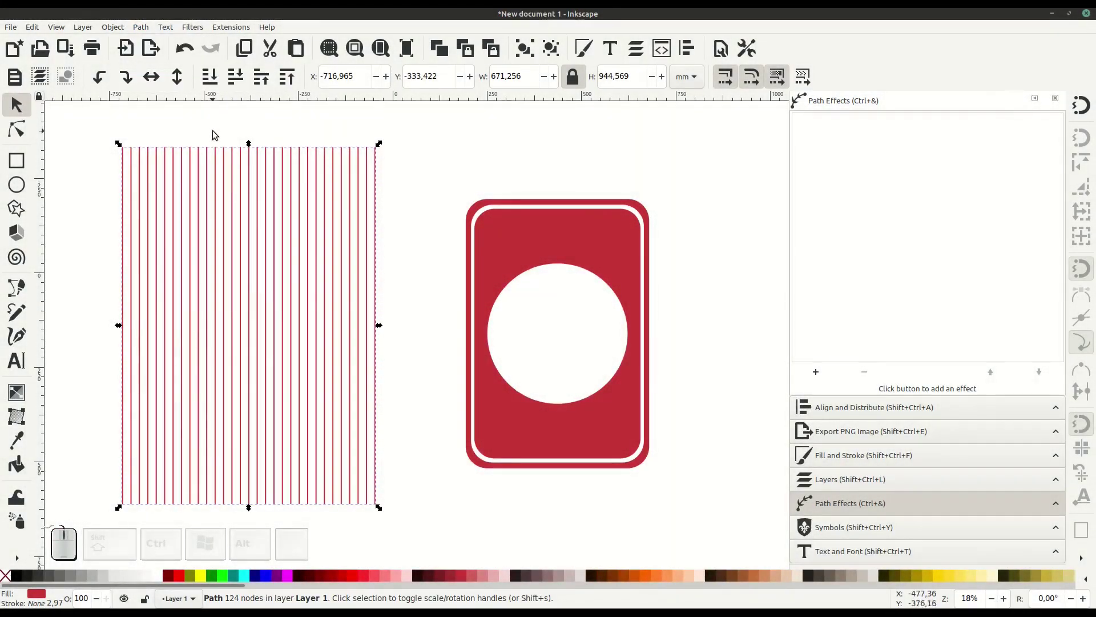
pyautogui.rightClick(234, 194)
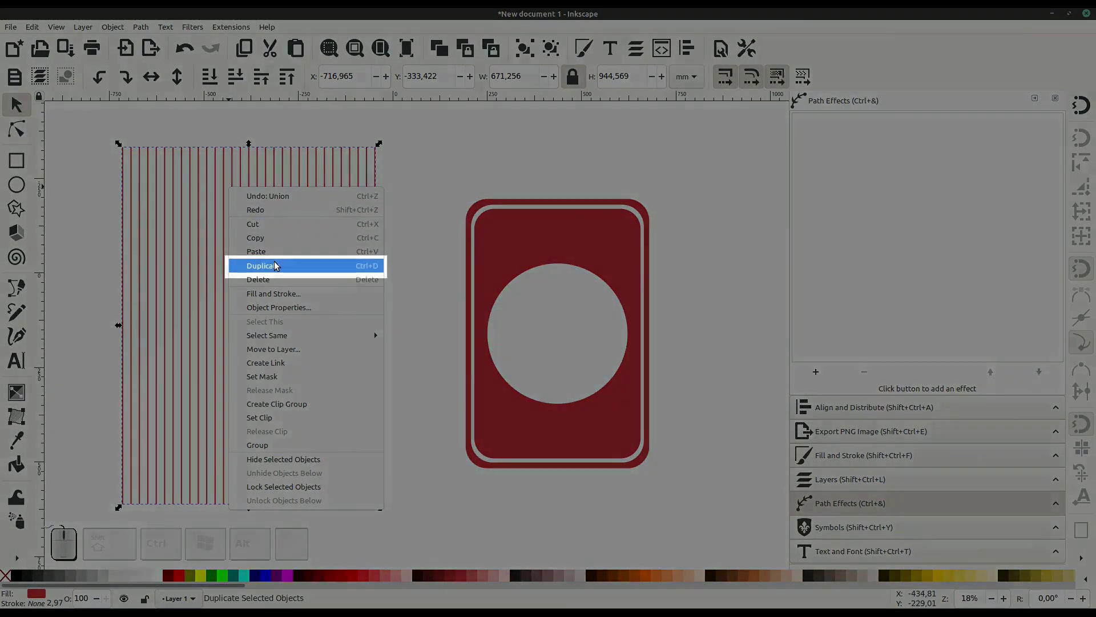
pyautogui.click(280, 270)
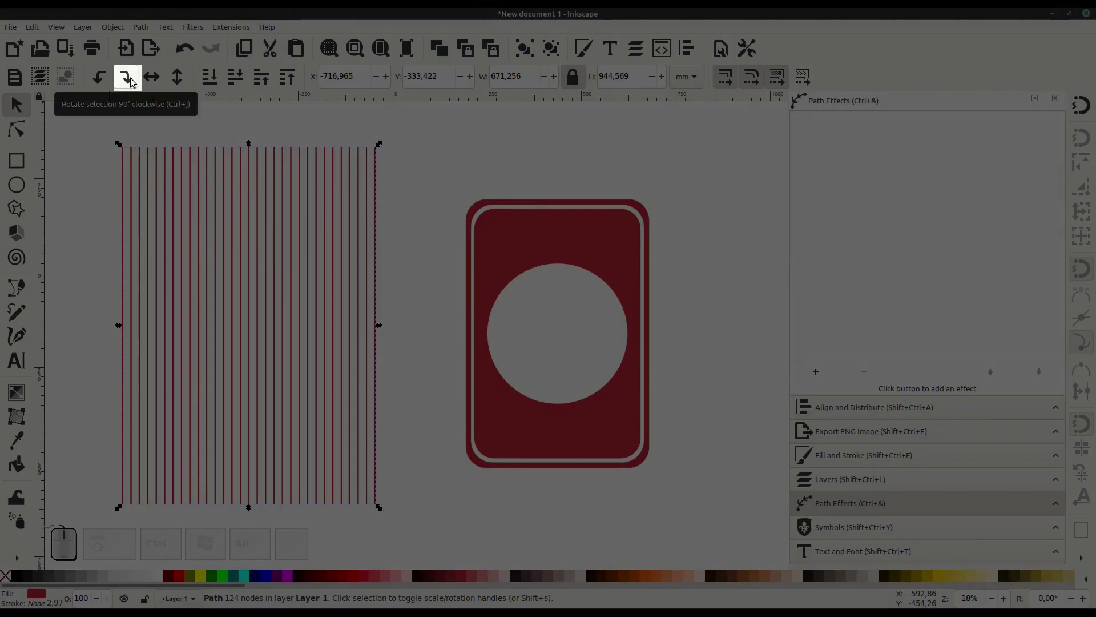
pyautogui.click(134, 81)
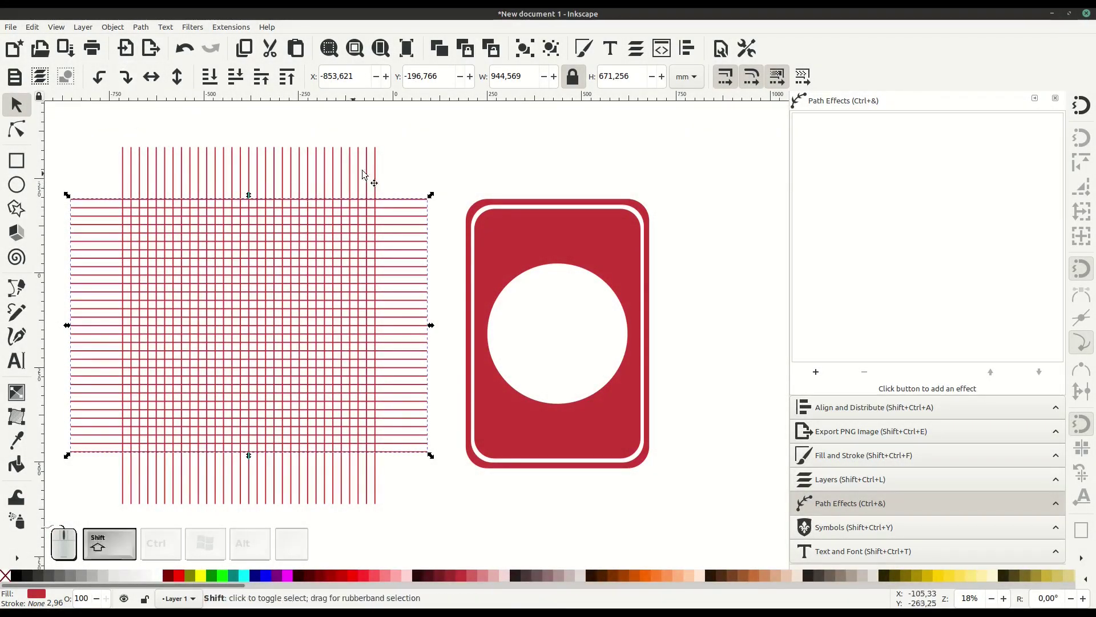
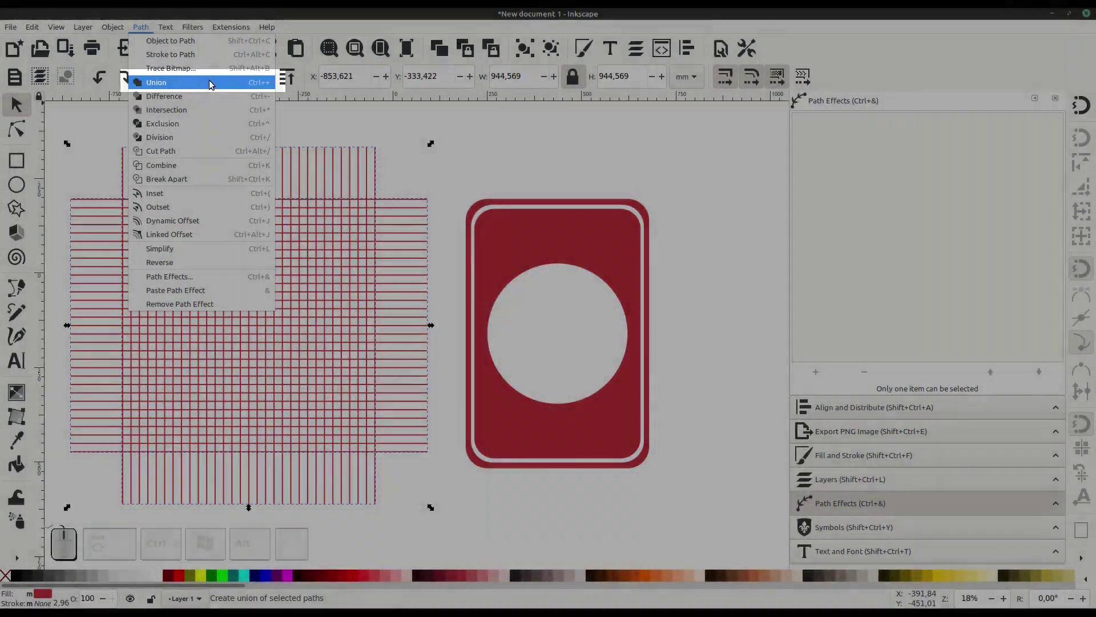
pyautogui.click(215, 88)
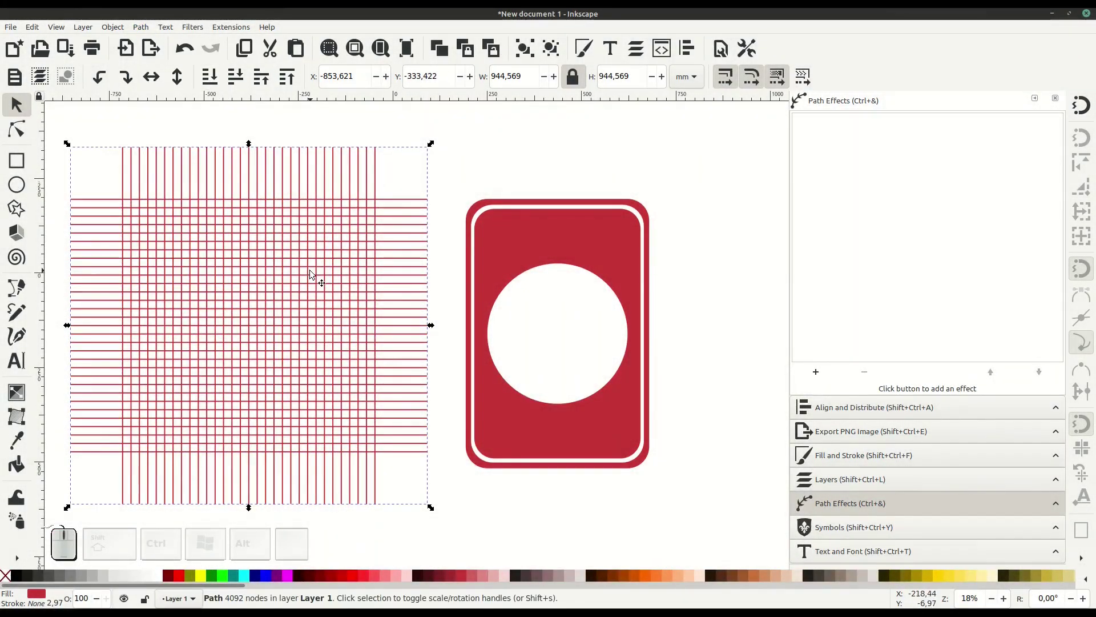
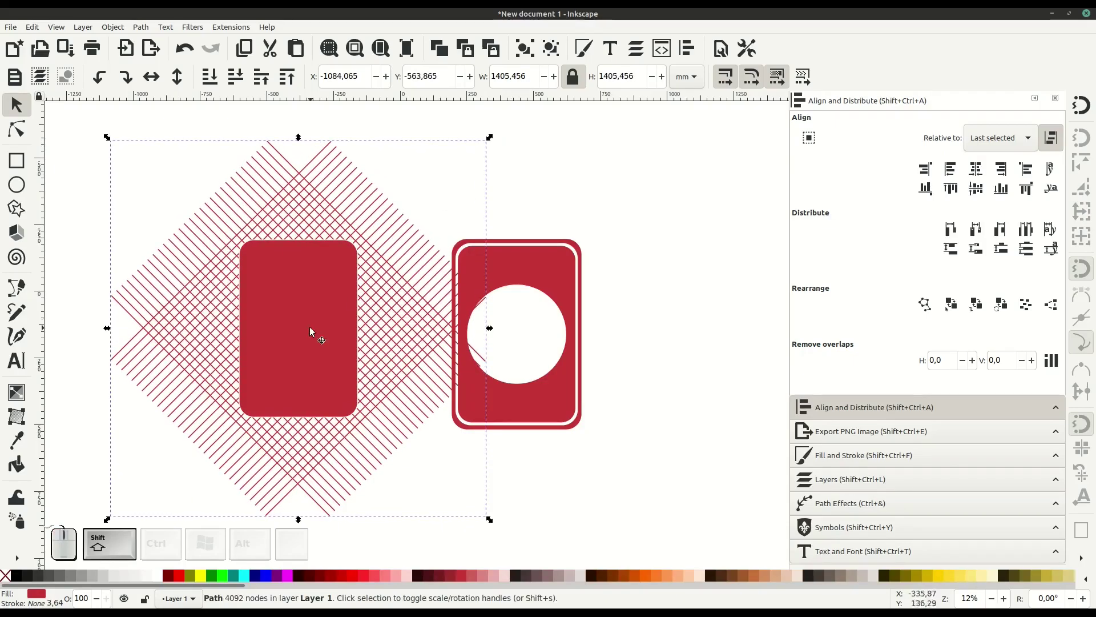
# Step: Intersect the diagonal grid with the rounded rectangle to keep only the card-shaped crosshatch
pyautogui.click(302, 314)
pyautogui.click(149, 28)
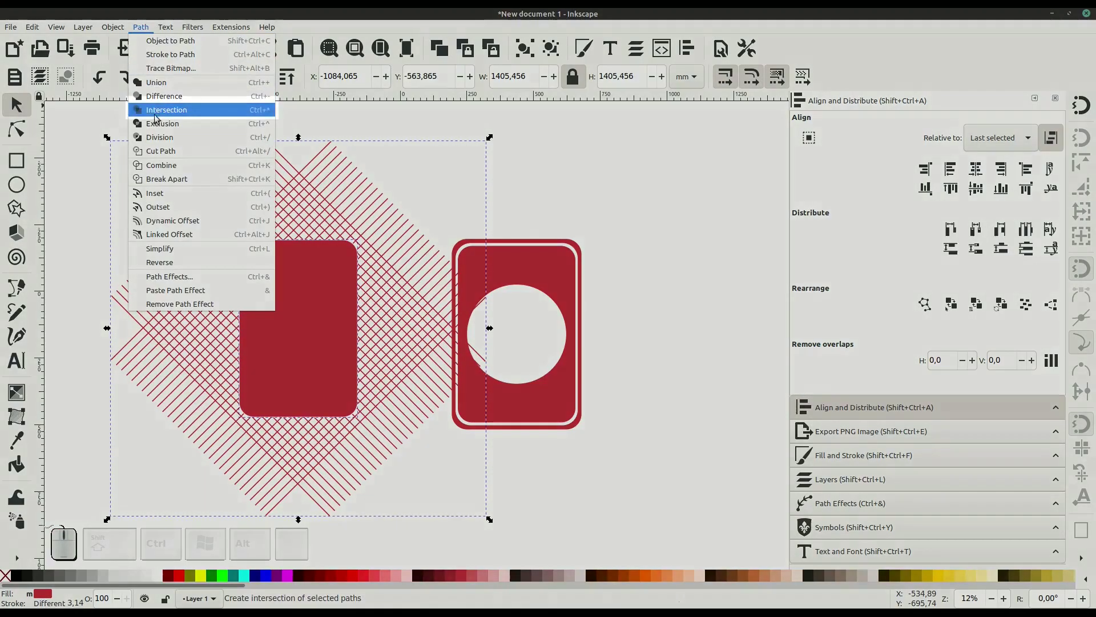
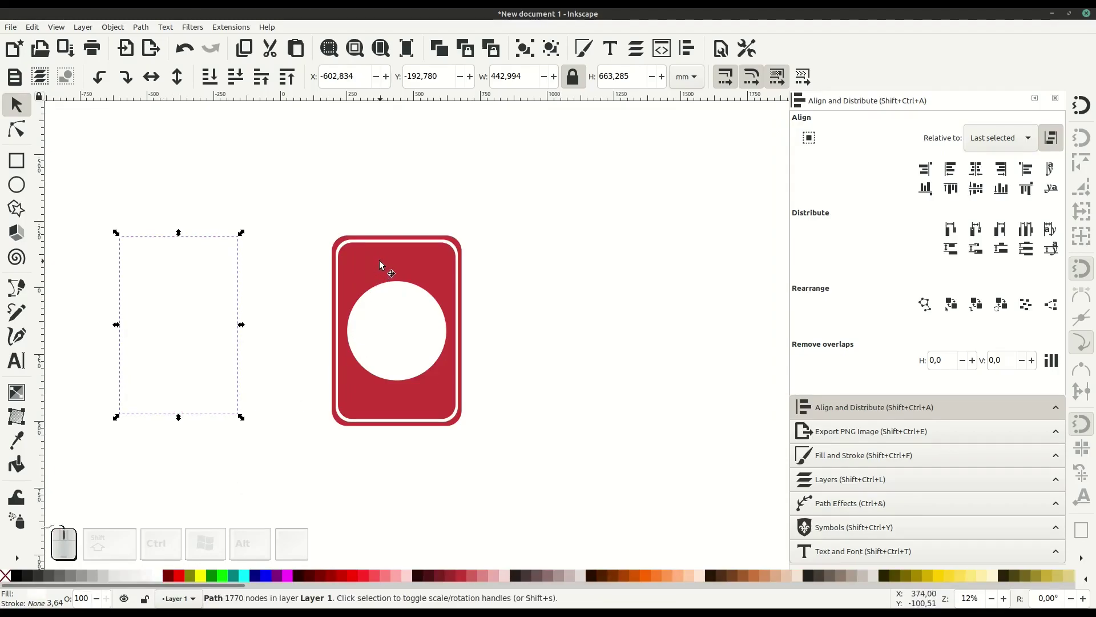
# Step: Centre the crosshatch on the card horizontally and vertically
pyautogui.click(385, 265)
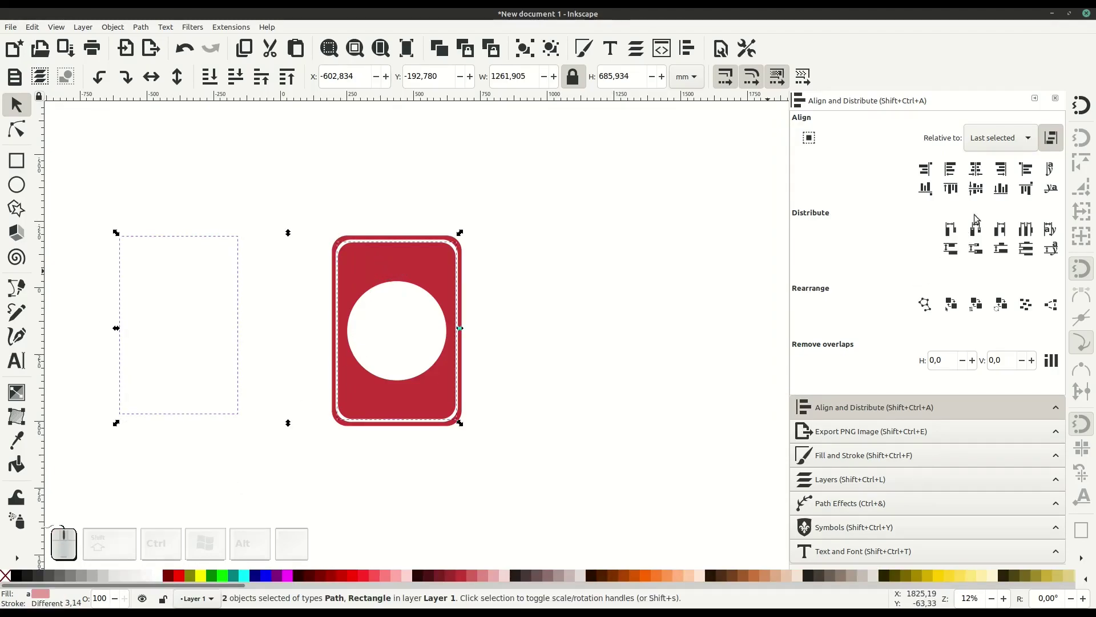
pyautogui.click(977, 172)
pyautogui.click(982, 189)
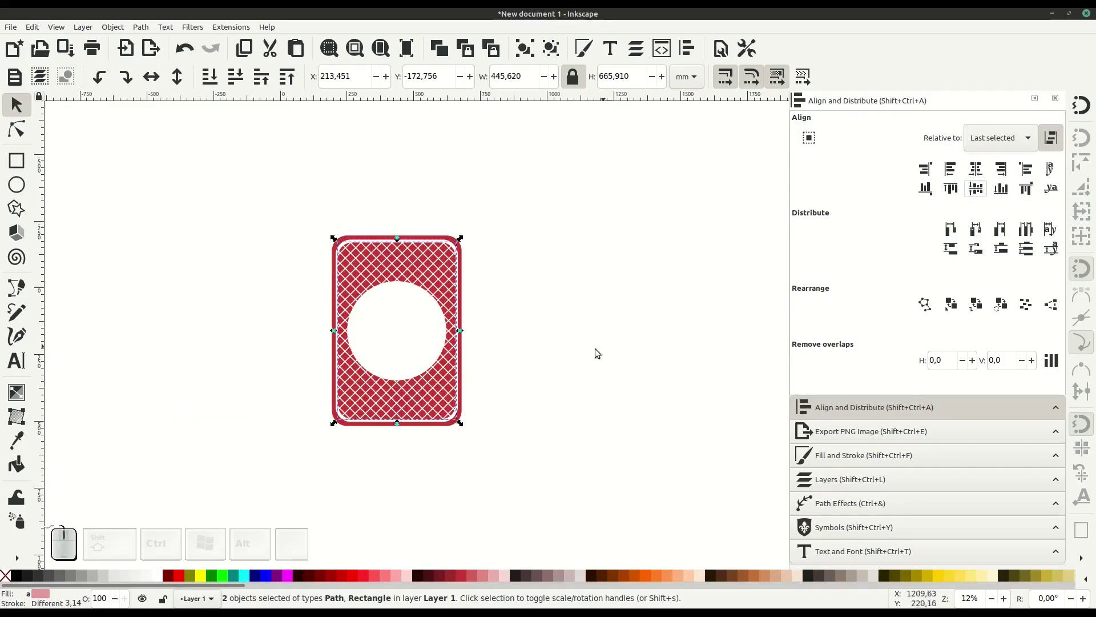
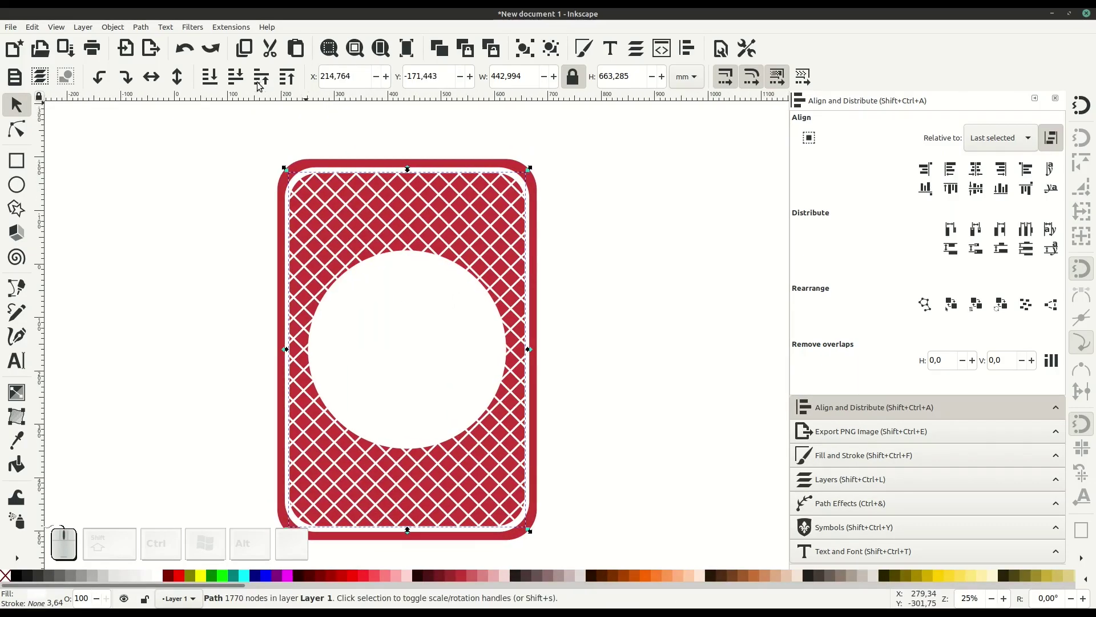
# Step: Reorder the crosshatch to sit above the red background but below the white circle
pyautogui.click(214, 80)
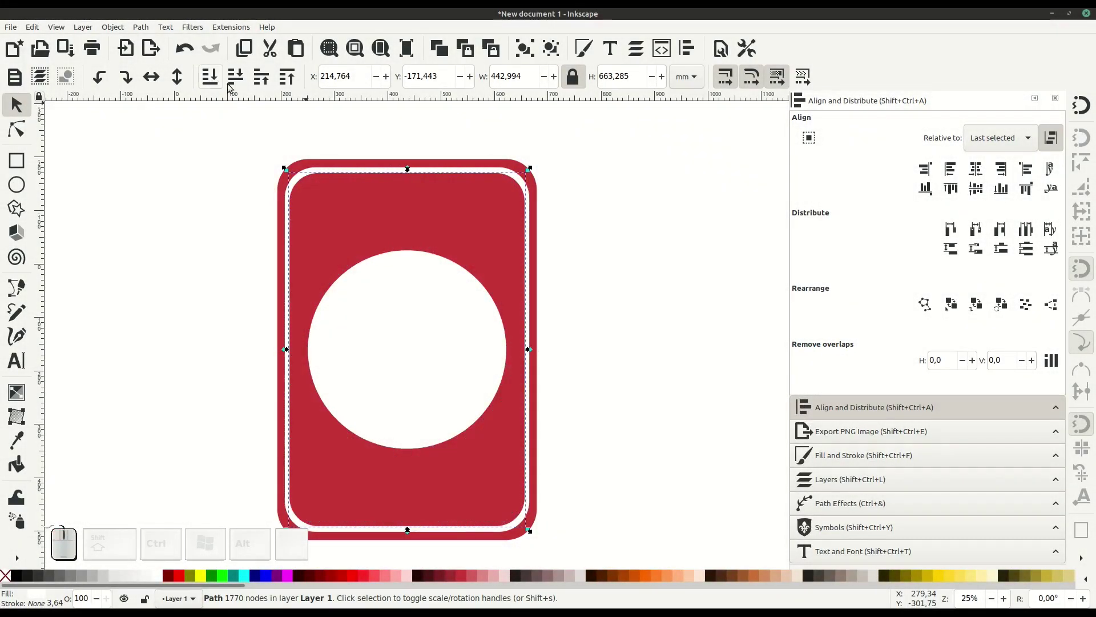
pyautogui.click(262, 84)
pyautogui.click(262, 84)
pyautogui.click(262, 85)
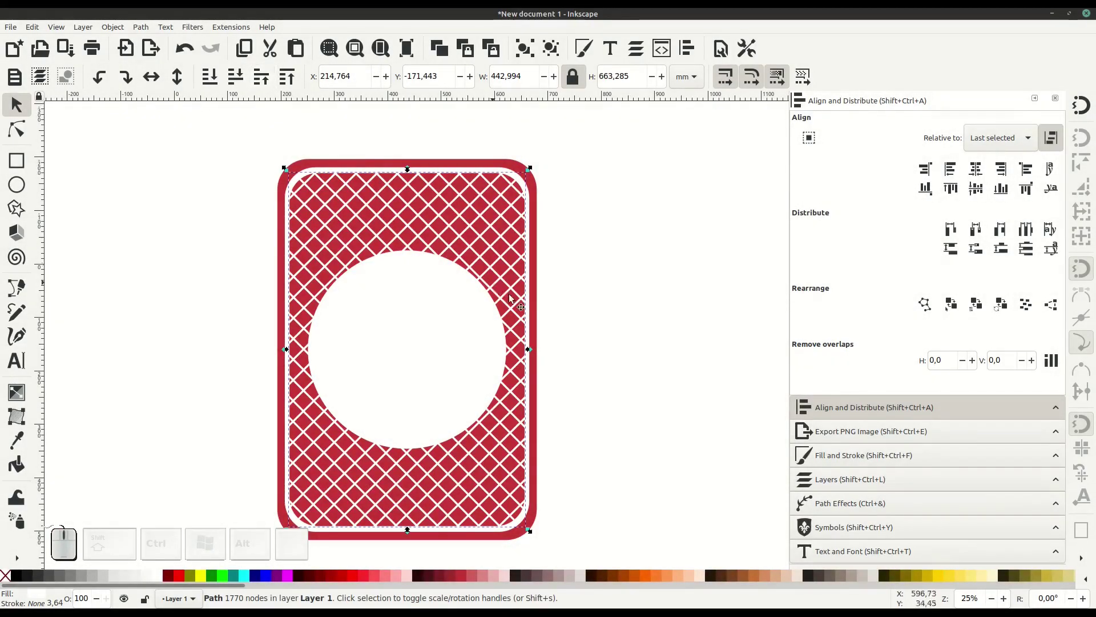
pyautogui.click(604, 341)
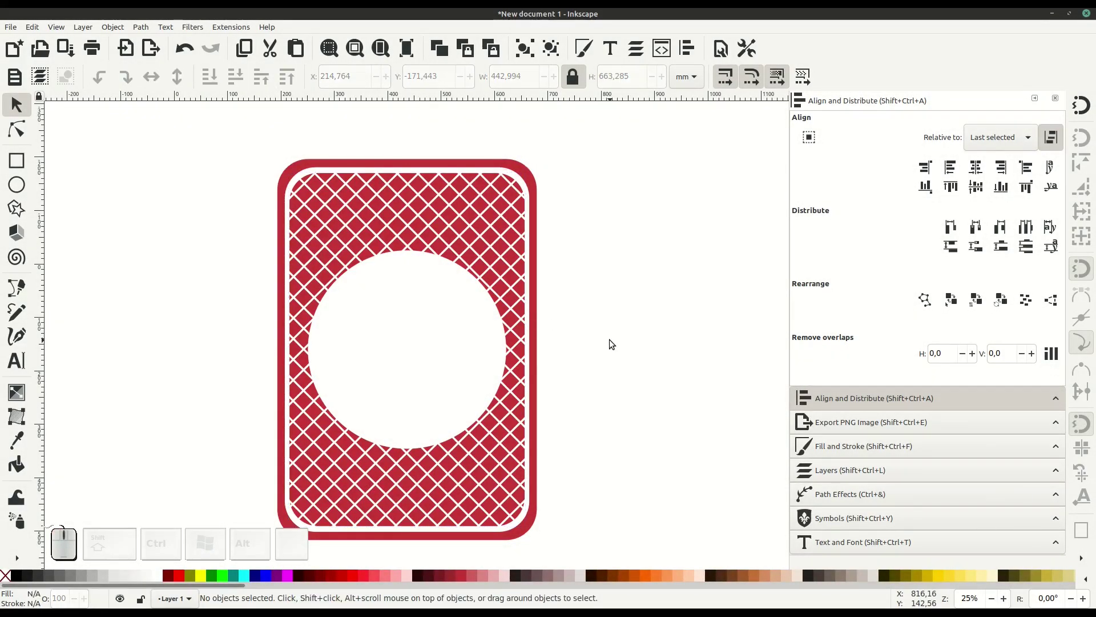
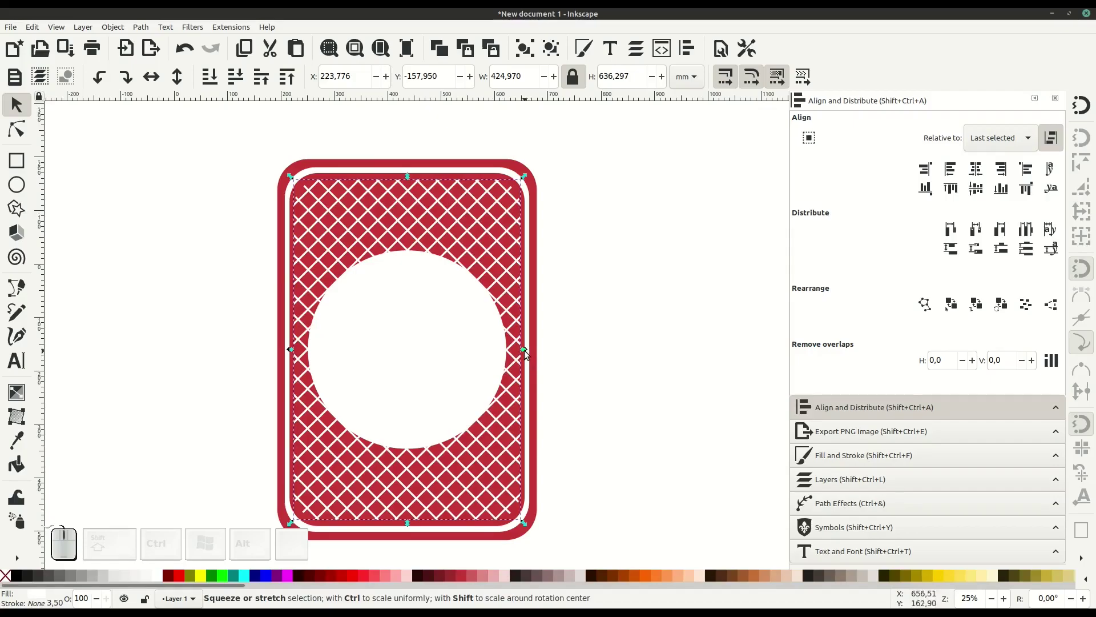
# Step: Deselect the crosshatch after shrinking it to about 422.7 mm wide, leaving a red margin
pyautogui.click(529, 359)
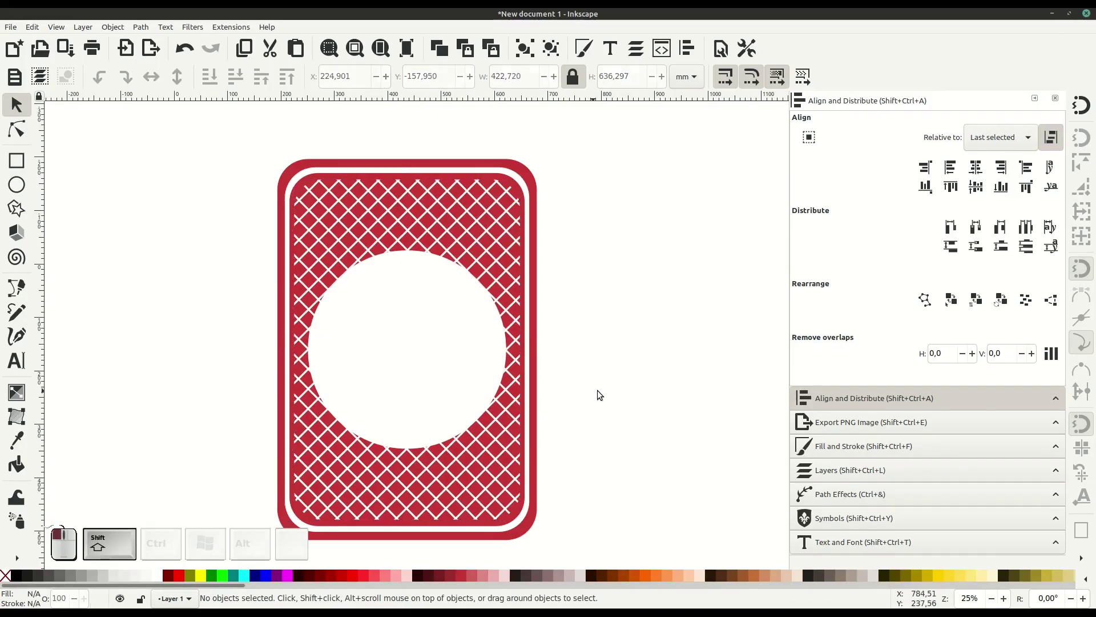
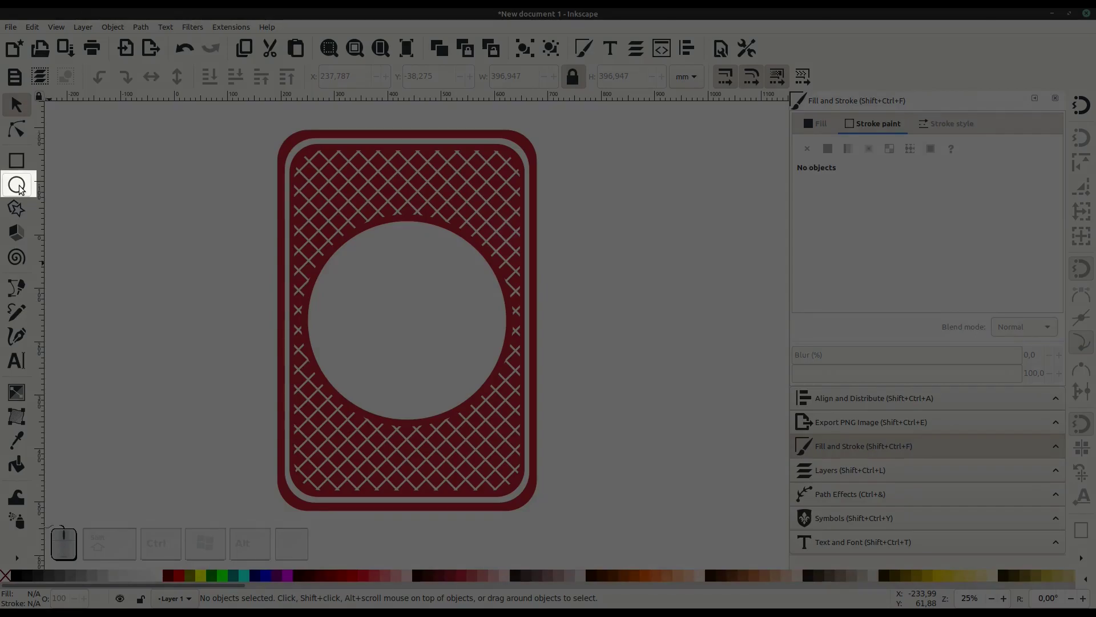
# Step: Draw a tall ellipse beside the card and set its fill to none
pyautogui.click(22, 188)
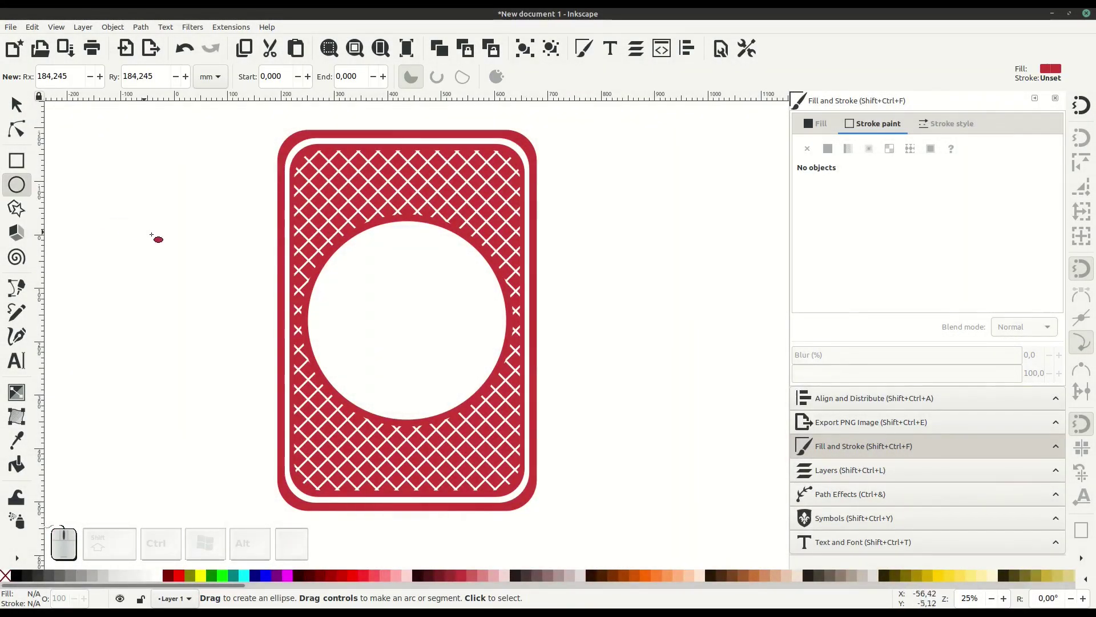
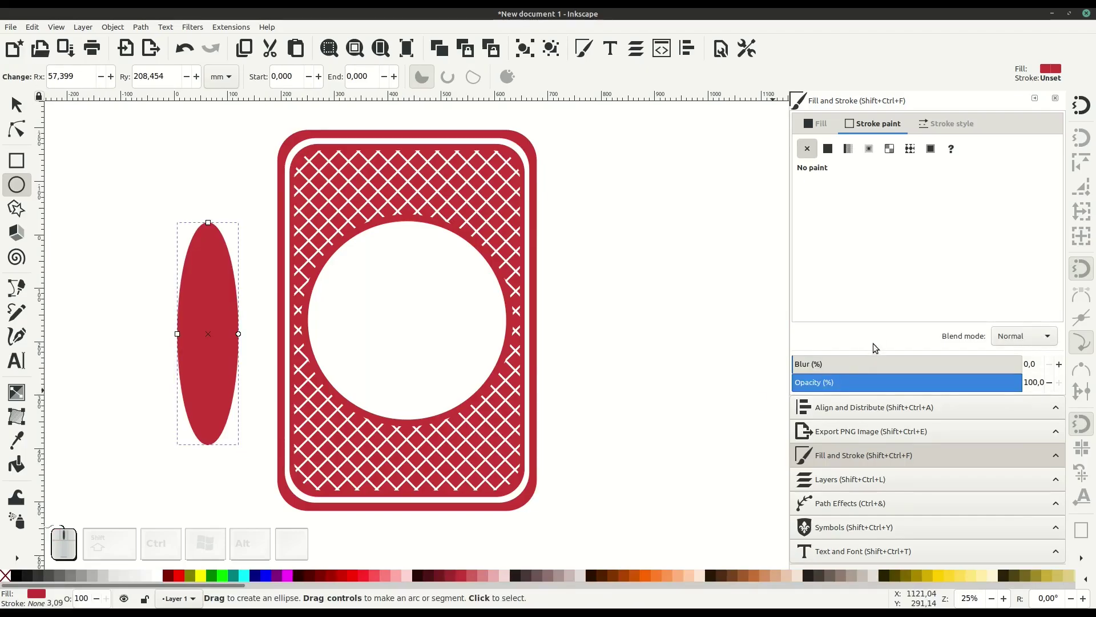
pyautogui.click(820, 126)
pyautogui.click(808, 154)
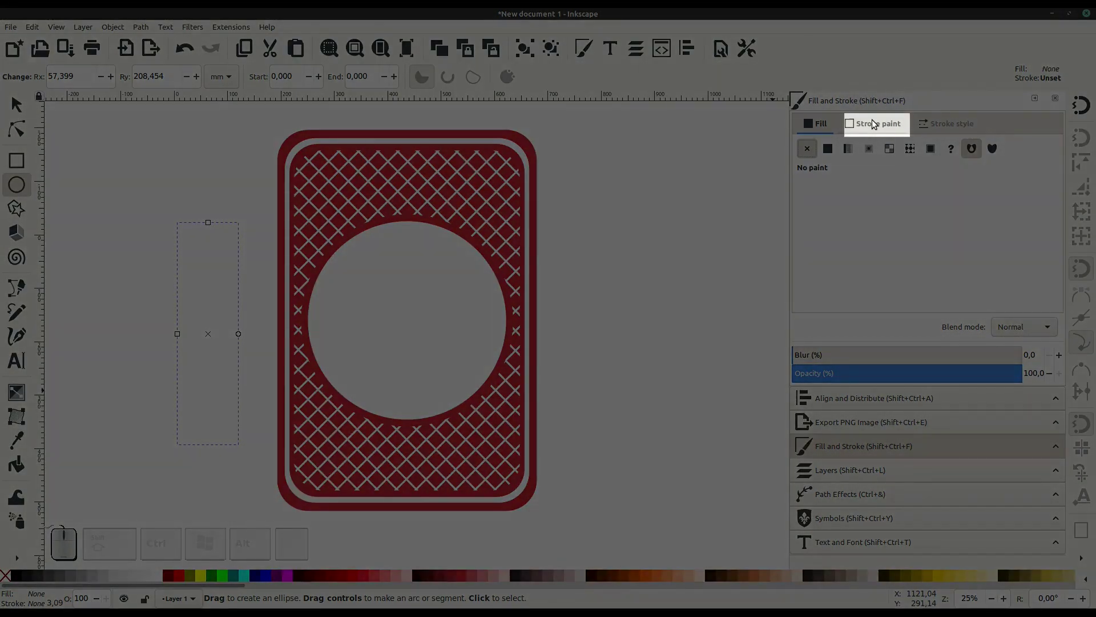
# Step: Give the oval a flat stroke in the card's red and thicken it to about 5.59 mm
pyautogui.click(876, 122)
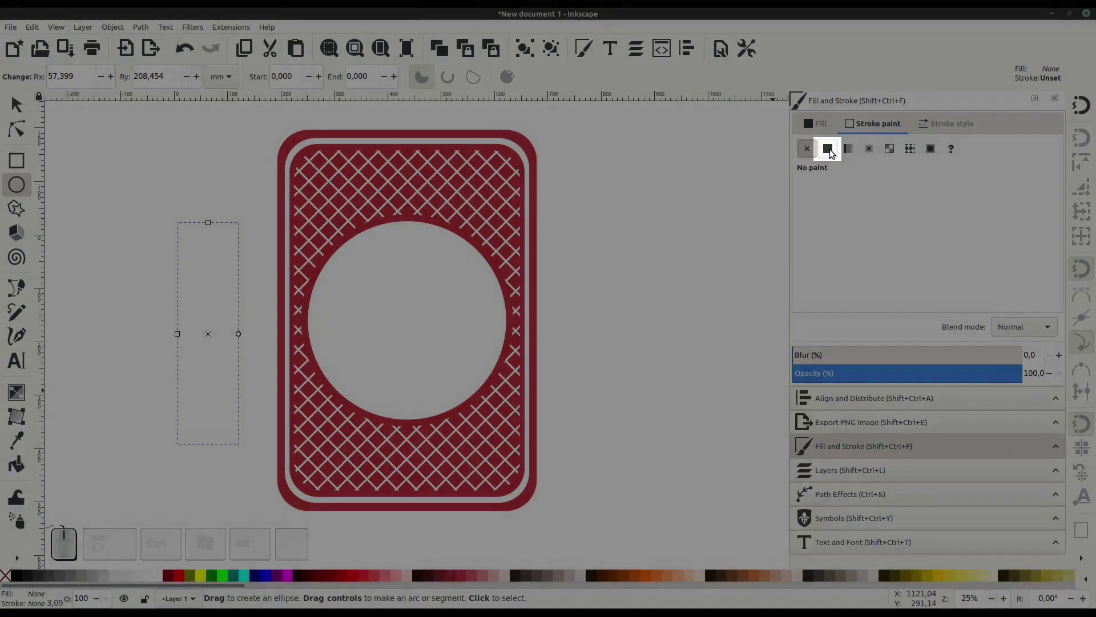
pyautogui.click(834, 151)
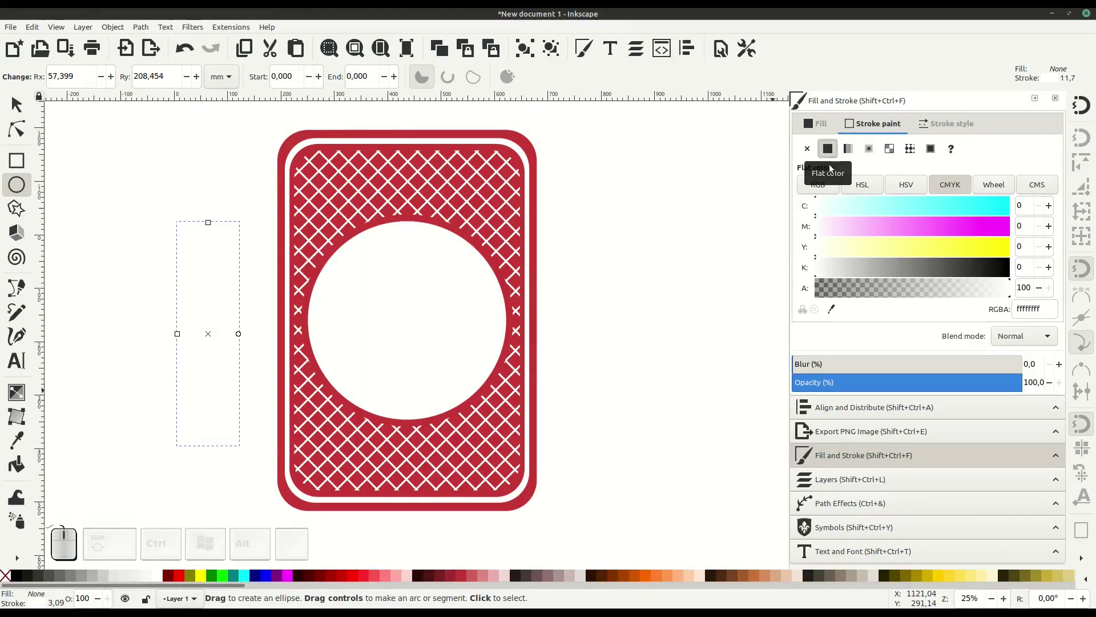
pyautogui.click(831, 310)
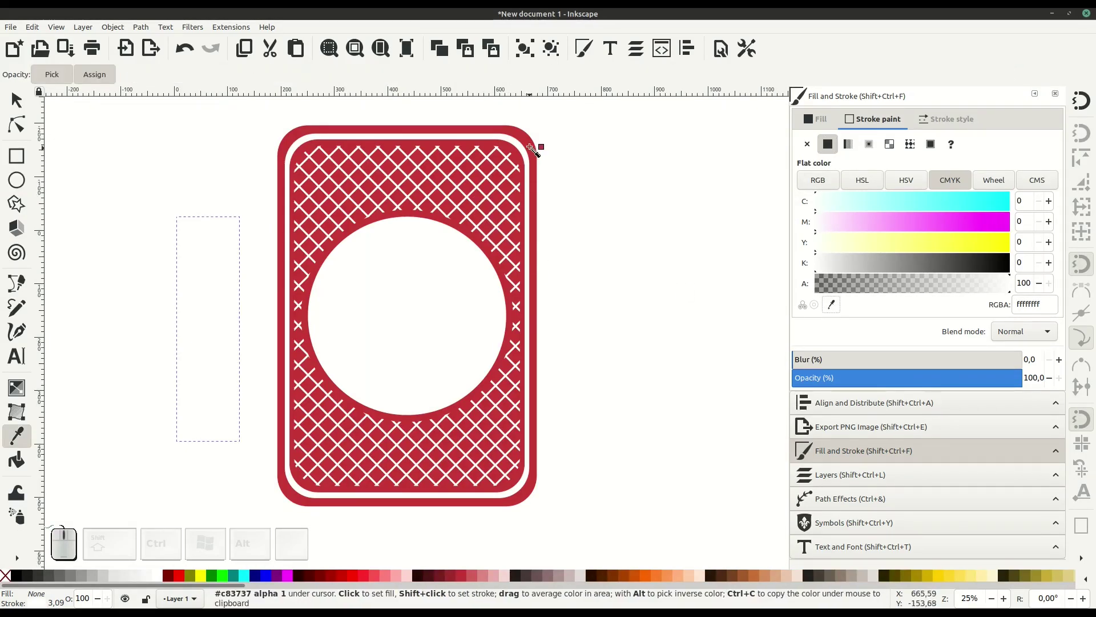
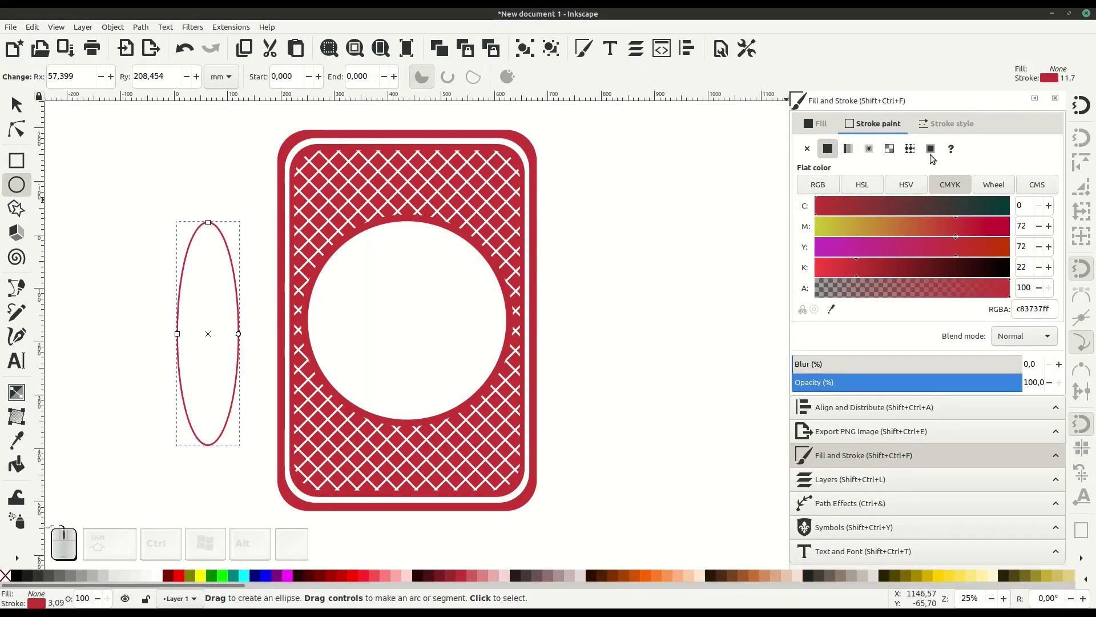
pyautogui.click(953, 126)
pyautogui.doubleClick(887, 152)
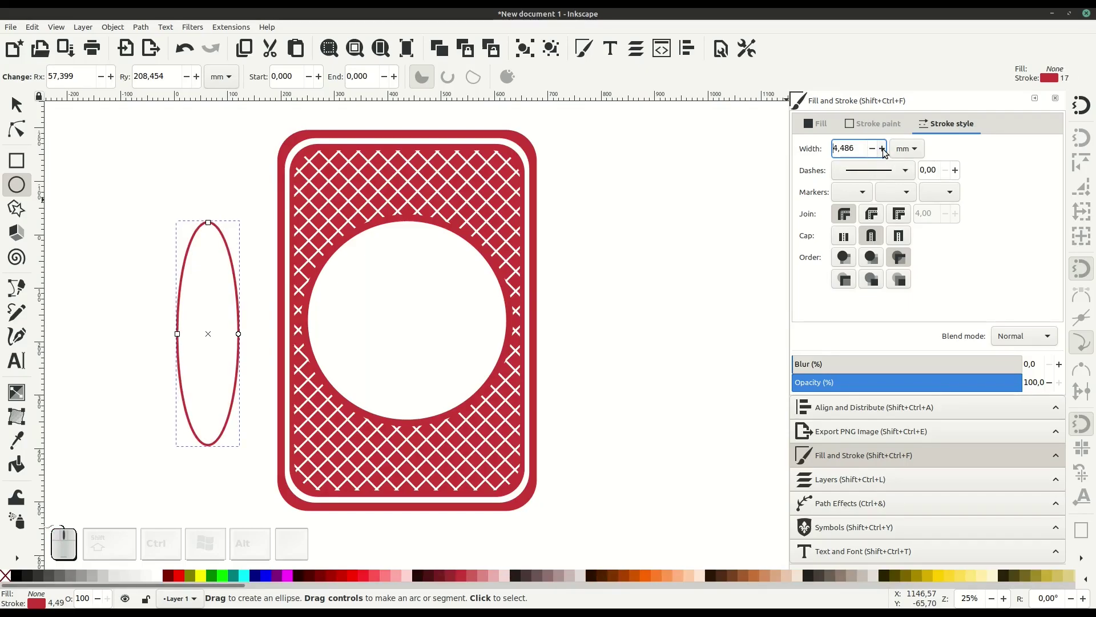
pyautogui.click(887, 152)
pyautogui.click(887, 152)
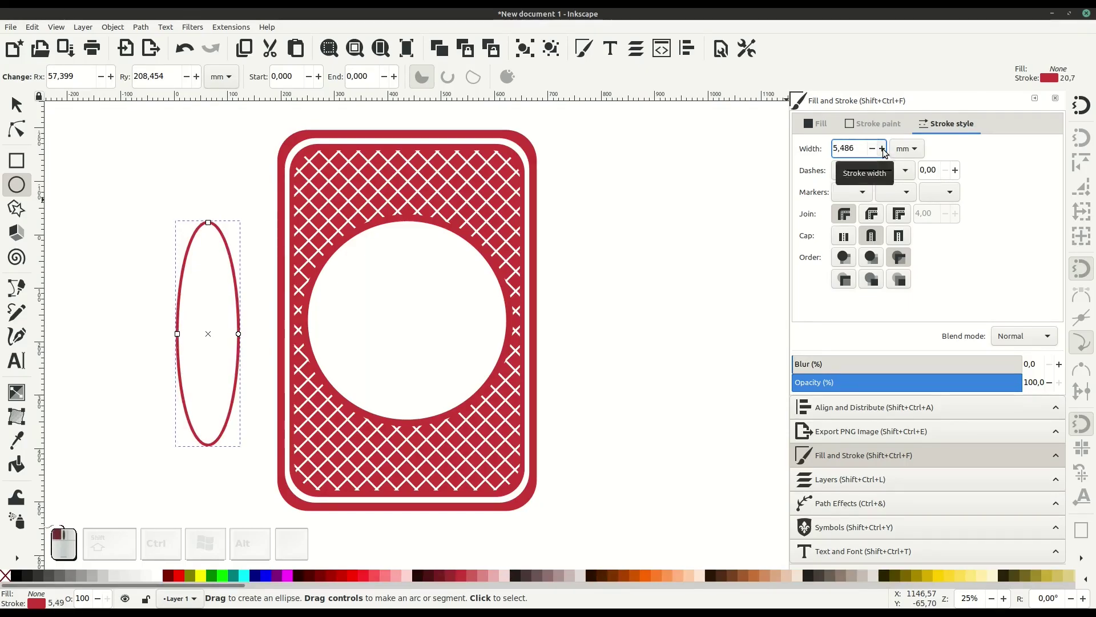
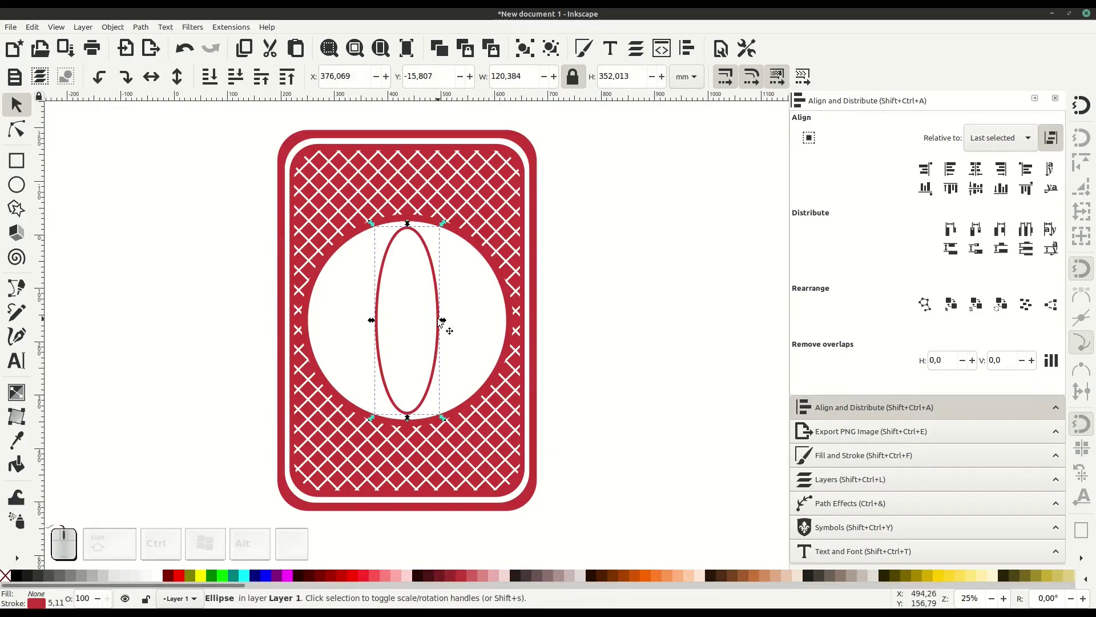
# Step: Convert the oval fitted inside the white circle to a path via Object to Path
pyautogui.click(146, 28)
pyautogui.moveTo(152, 43); pyautogui.dragTo(155, 53)
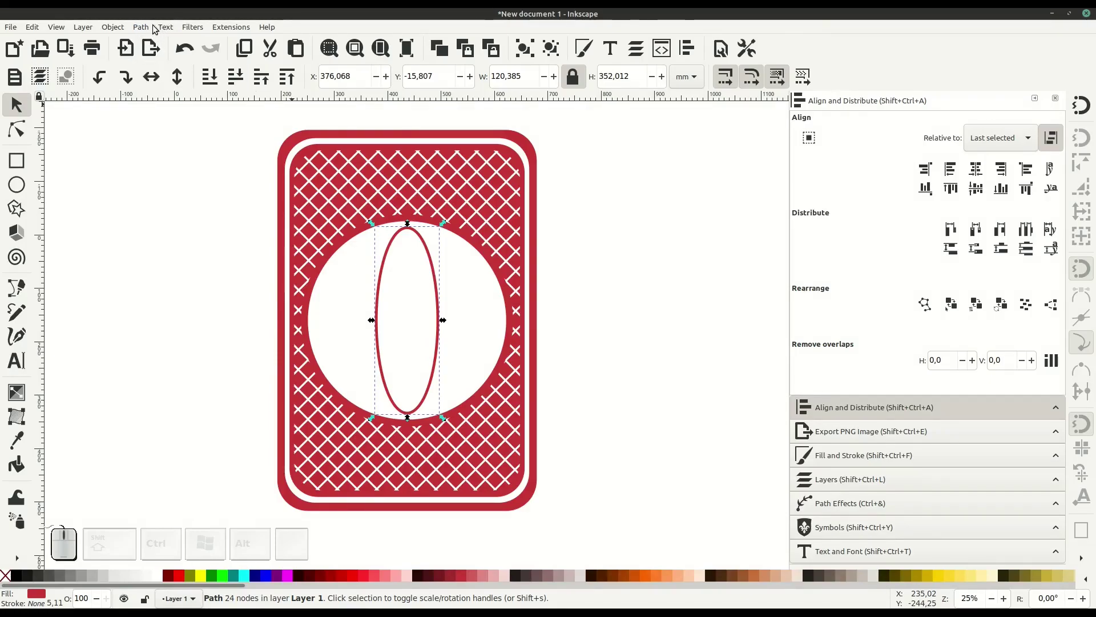
pyautogui.click(147, 27)
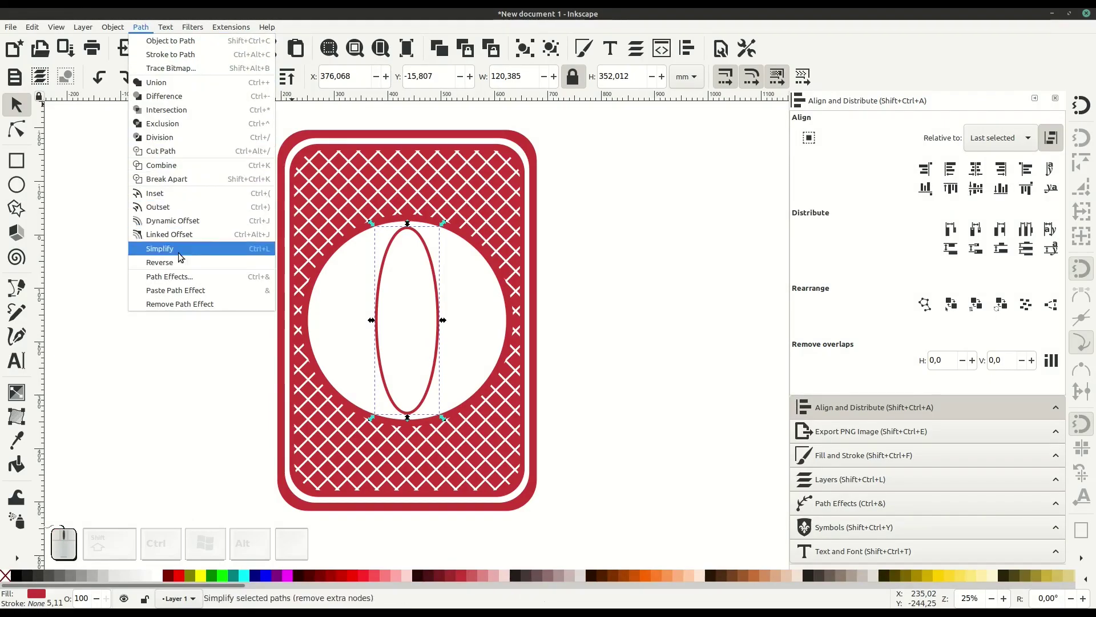
pyautogui.click(188, 285)
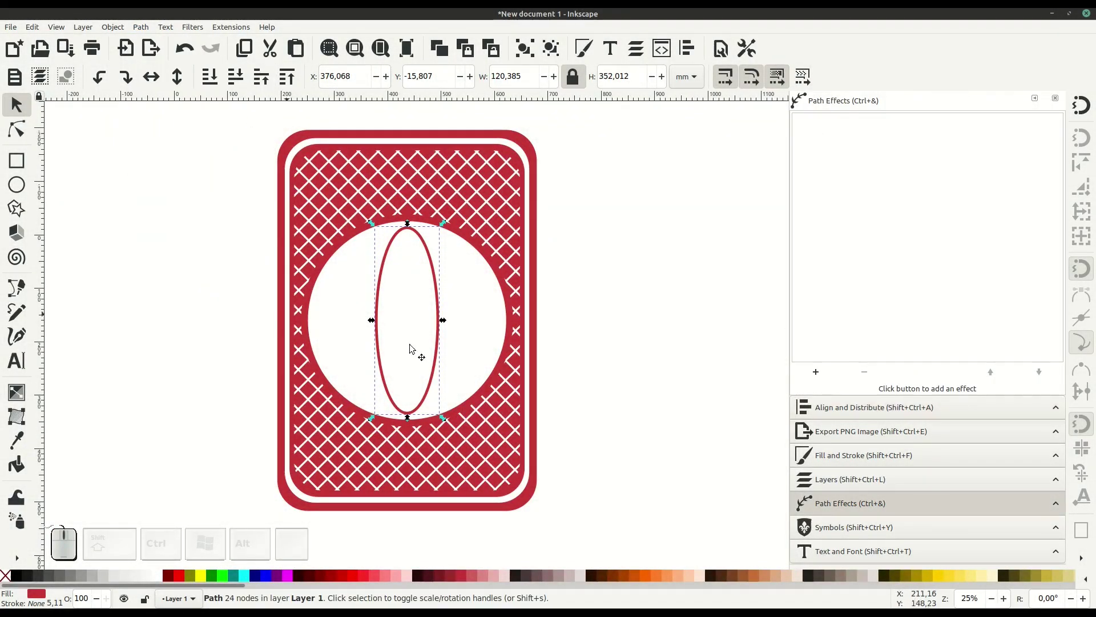
# Step: Add a Rotate copies path effect to the oval and raise it to 17 copies
pyautogui.click(816, 378)
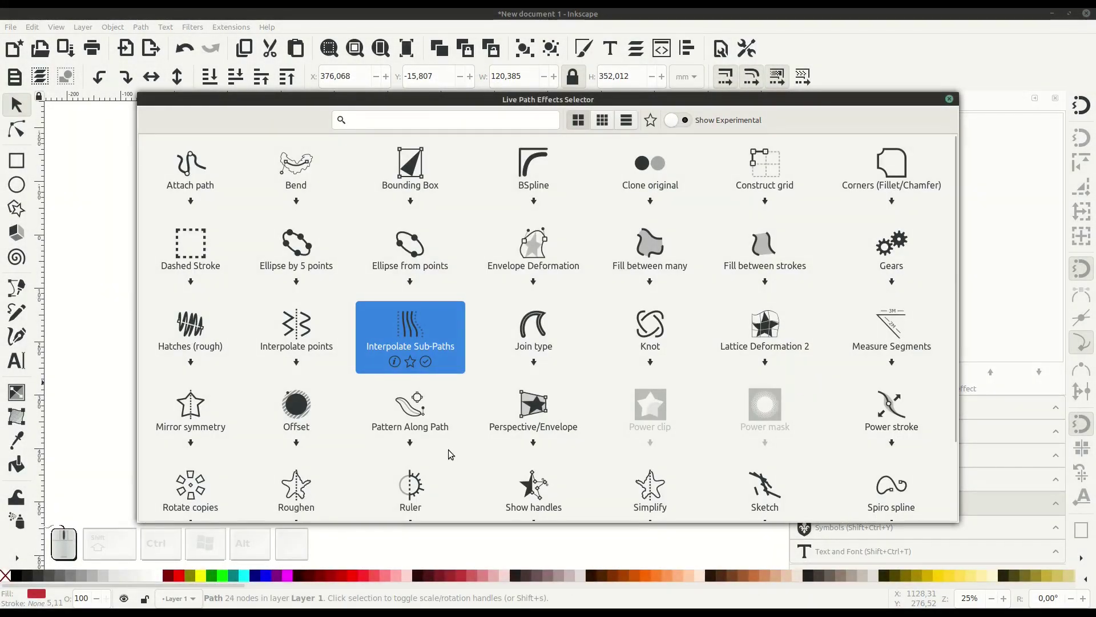
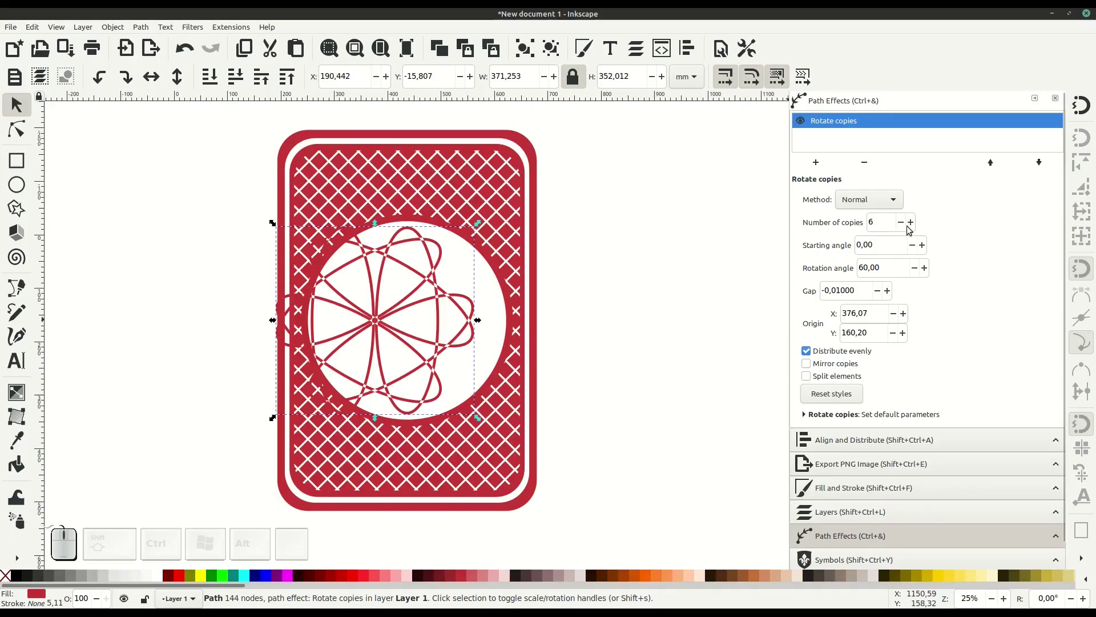
pyautogui.click(914, 223)
pyautogui.doubleClick(916, 229)
pyautogui.click(917, 229)
pyautogui.click(917, 229)
pyautogui.click(916, 229)
pyautogui.click(916, 229)
pyautogui.click(917, 229)
pyautogui.doubleClick(917, 229)
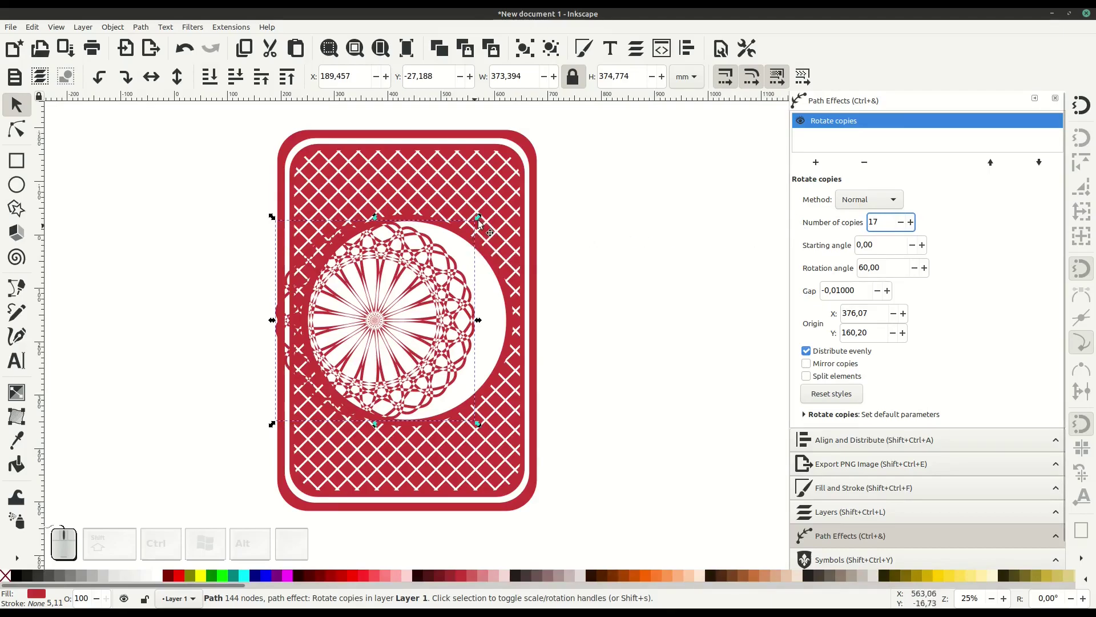
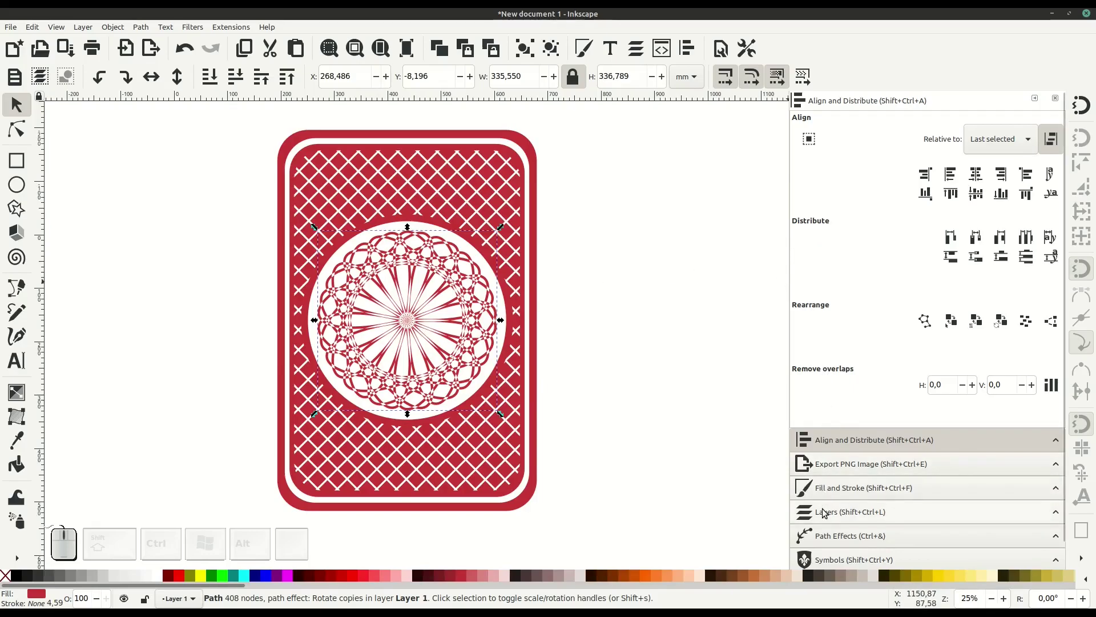
# Step: Raise the Rotate copies effect to 29 copies
pyautogui.click(827, 534)
pyautogui.click(913, 222)
pyautogui.doubleClick(913, 221)
pyautogui.click(914, 221)
pyautogui.doubleClick(913, 222)
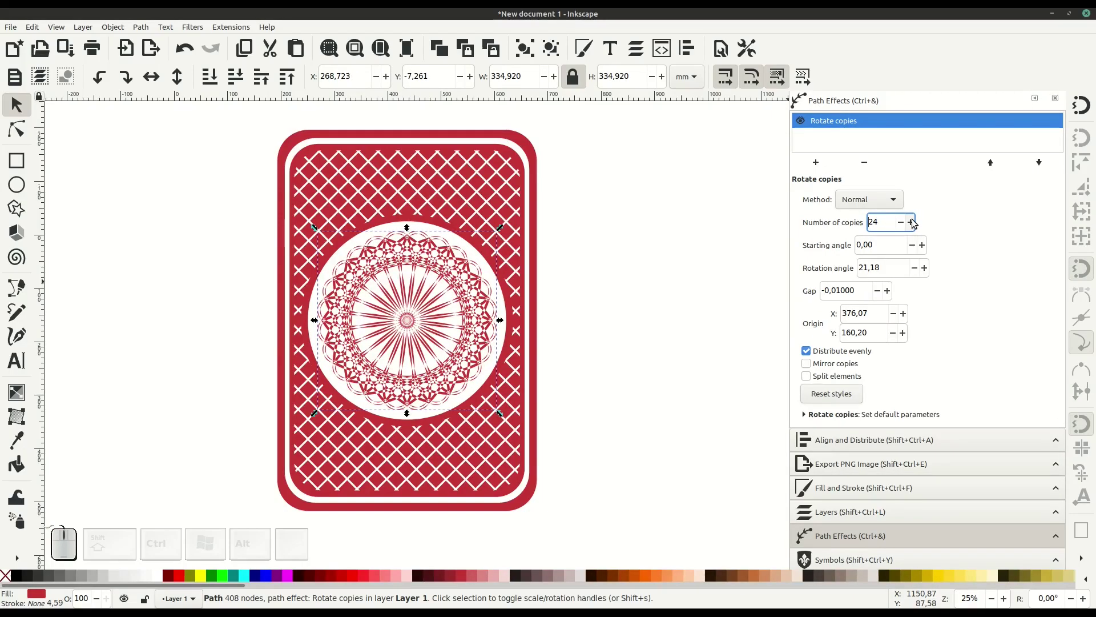
pyautogui.click(913, 222)
pyautogui.click(914, 222)
pyautogui.click(913, 222)
pyautogui.click(913, 221)
pyautogui.click(914, 221)
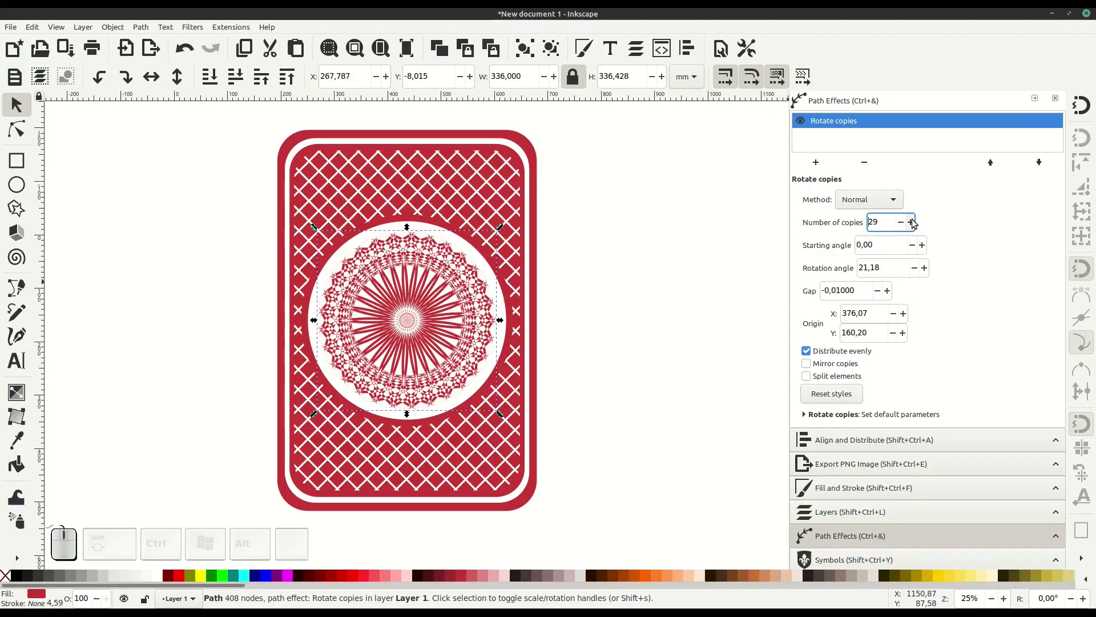
# Step: Preview the mandala, then enlarge it to nearly fill the white circle
pyautogui.click(585, 349)
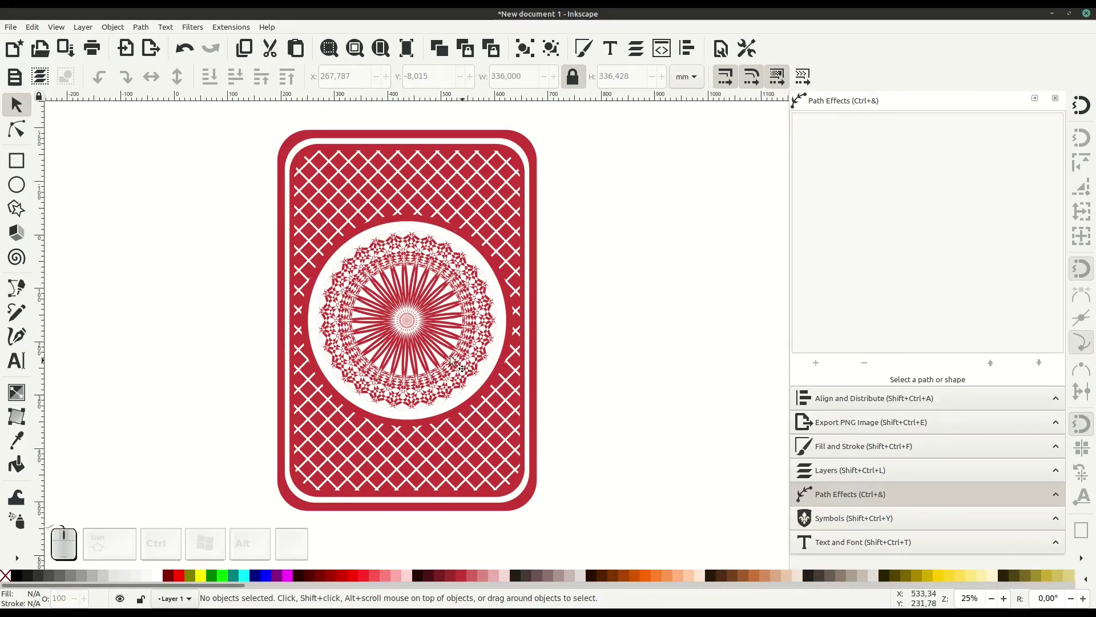
pyautogui.click(434, 333)
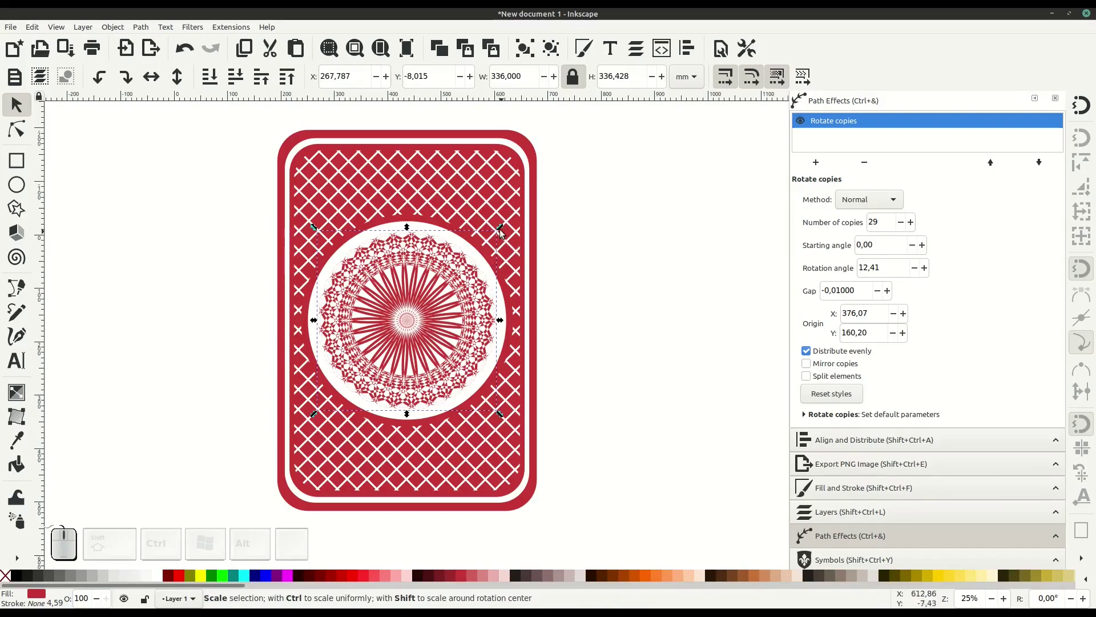
pyautogui.moveTo(505, 236); pyautogui.dragTo(535, 230)
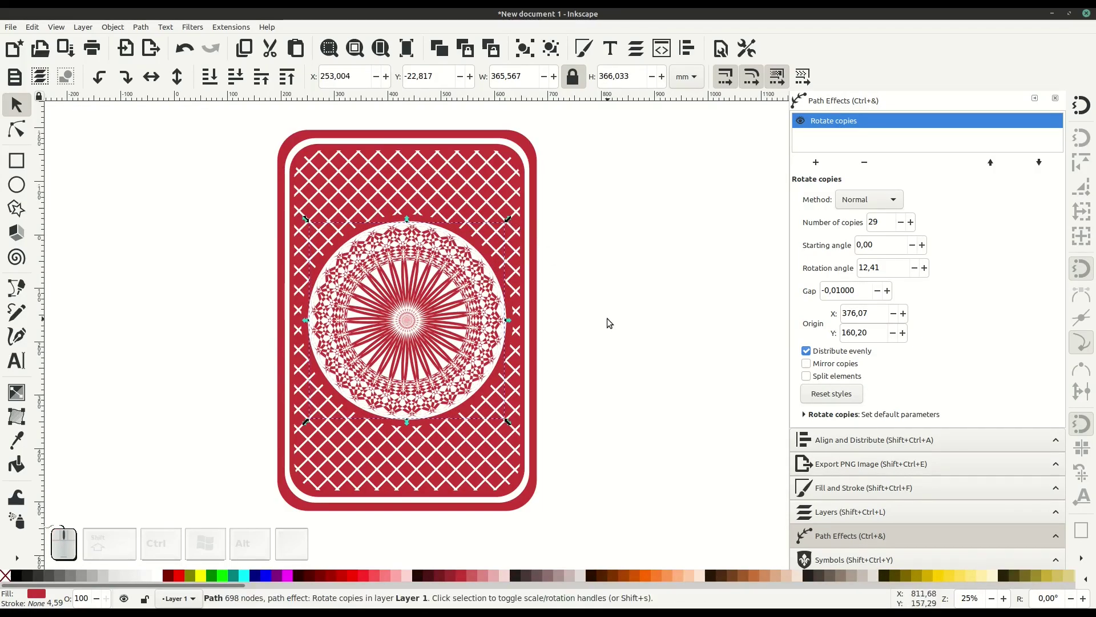